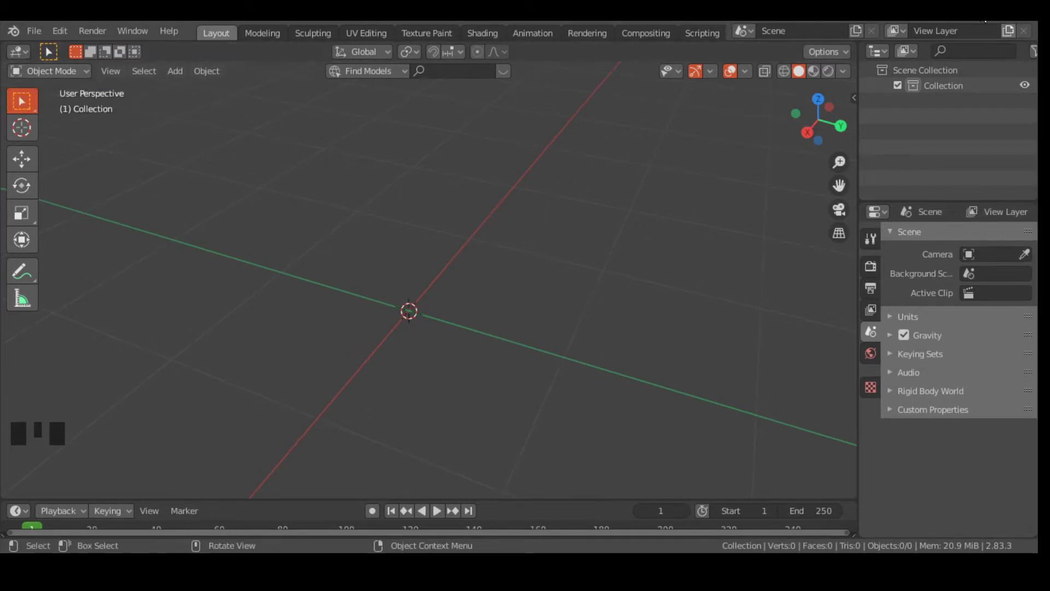
Bring up the Add menu to place a torus mesh at the scene centre.
key(shift+a)
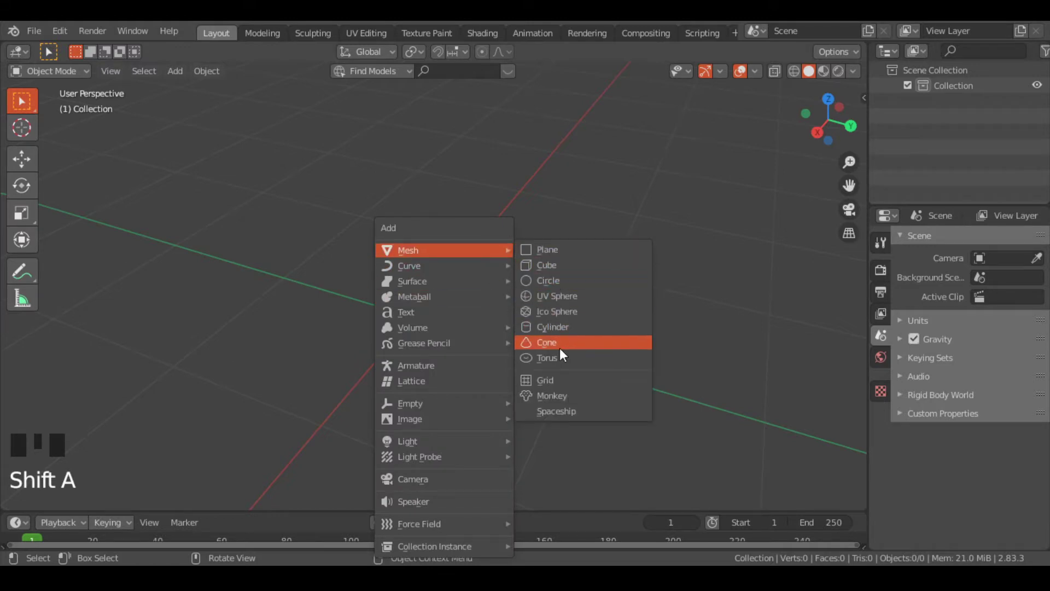
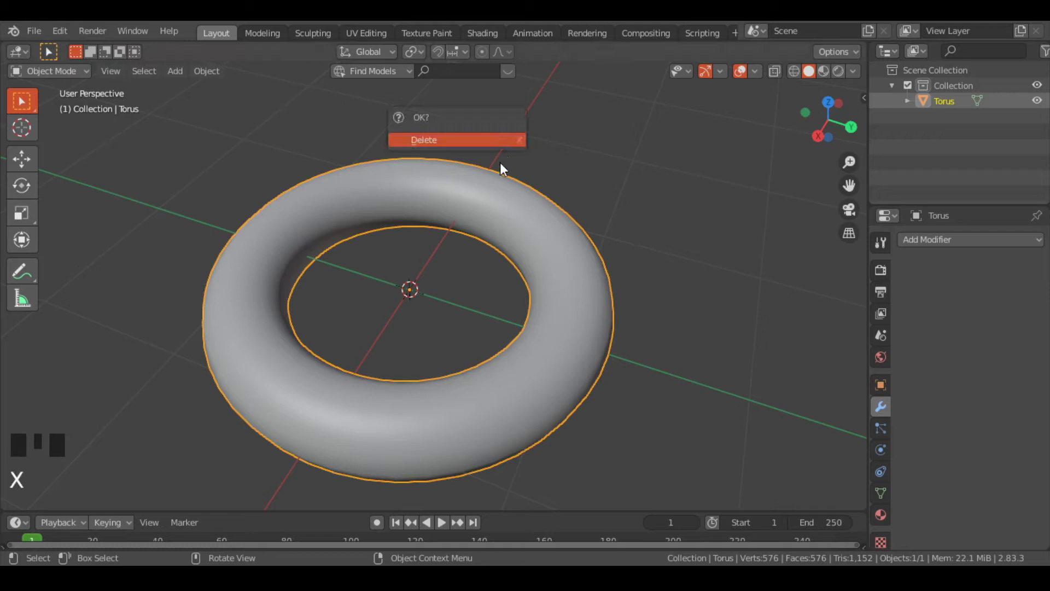
Delete the torus and add a 32-vertex cylinder mesh in its place.
key(shift+a)
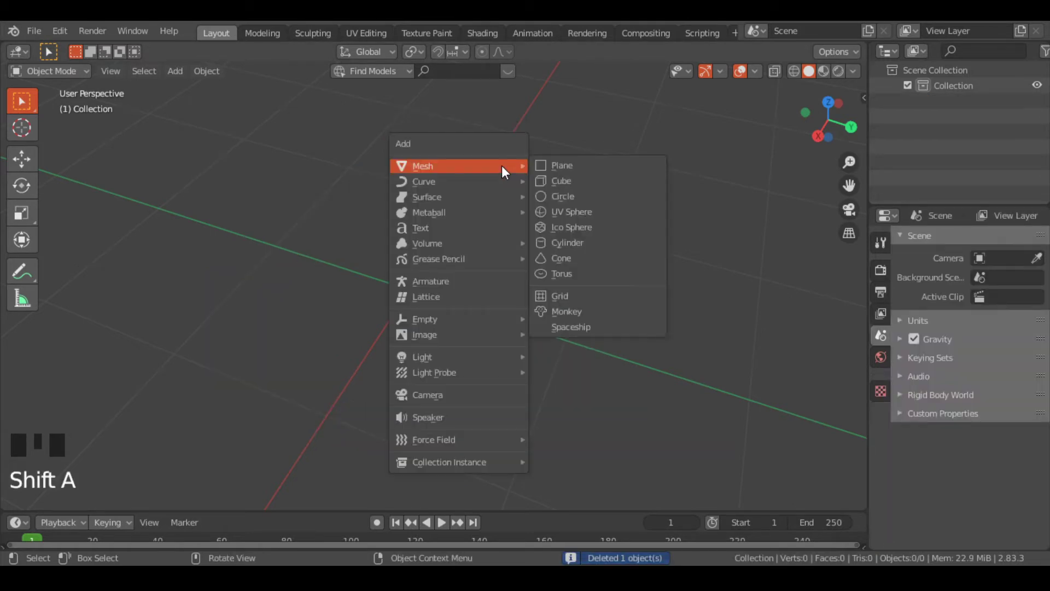
drag(498, 398, 552, 321)
scroll(down, 3)
middle_click(527, 362)
View the cylinder from the front, select it and enter Edit Mode with all geometry selected.
key(KP_1)
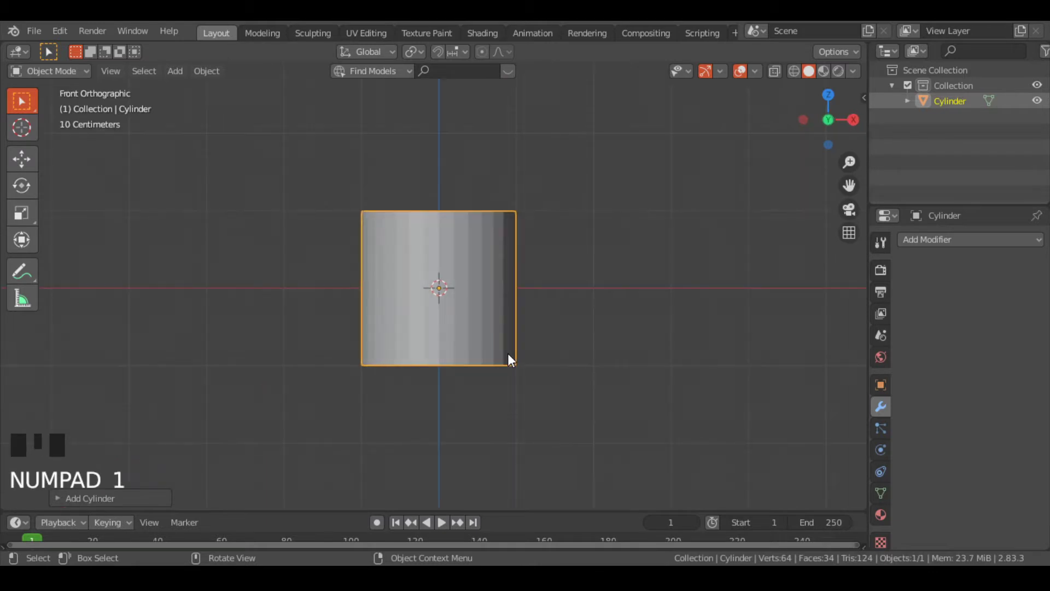
click(67, 82)
click(56, 77)
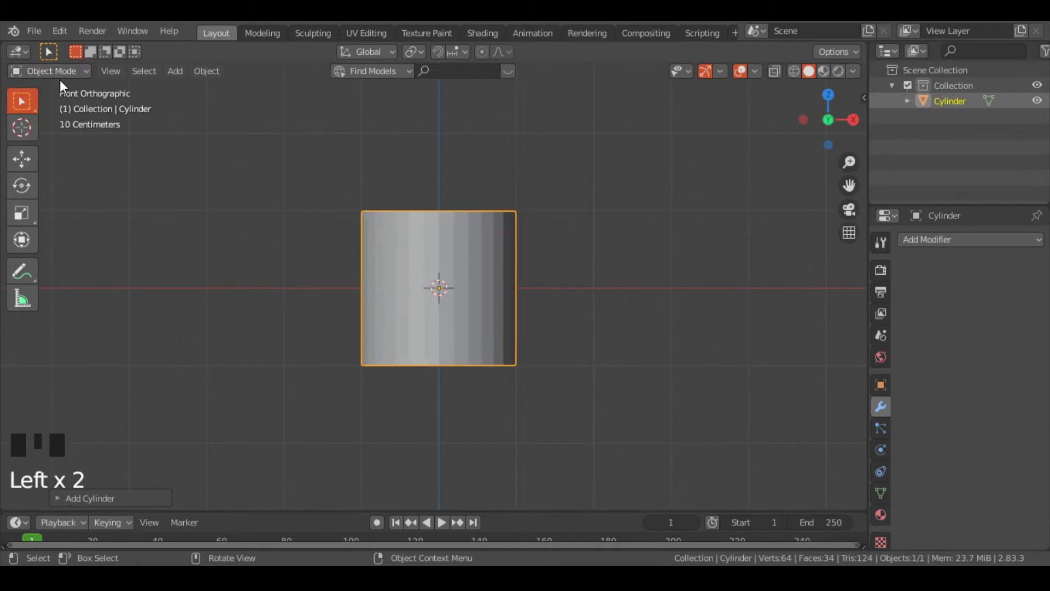
key(3)
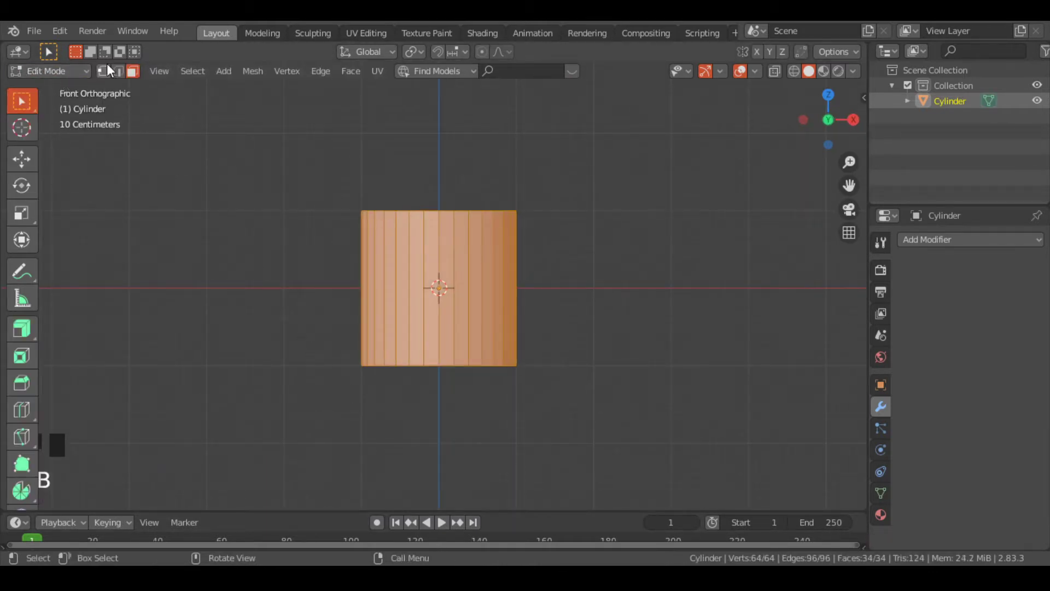
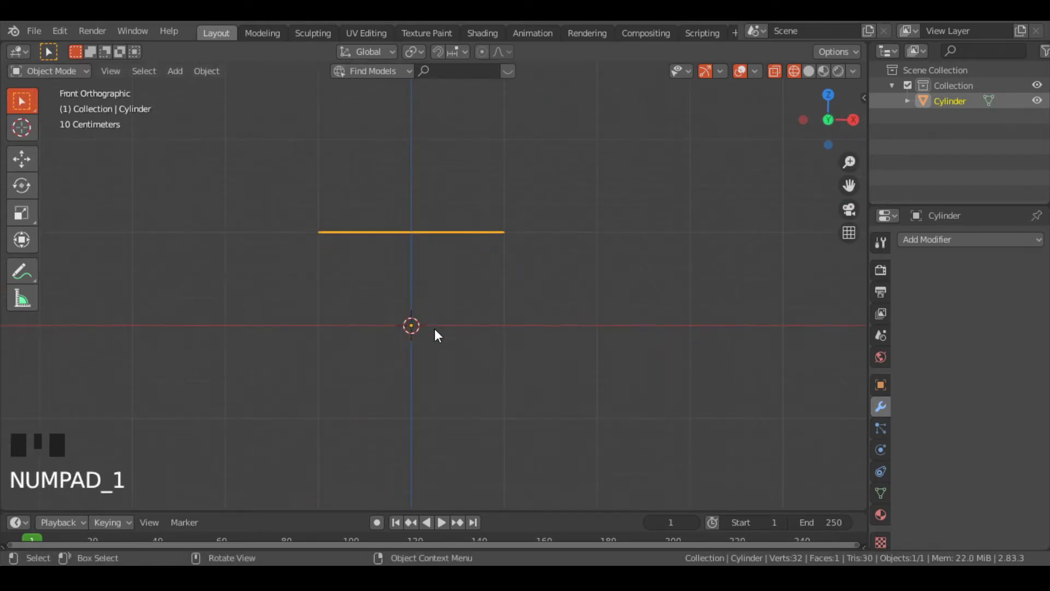
Move the circle down onto the origin and orbit to look down on it.
key(g)
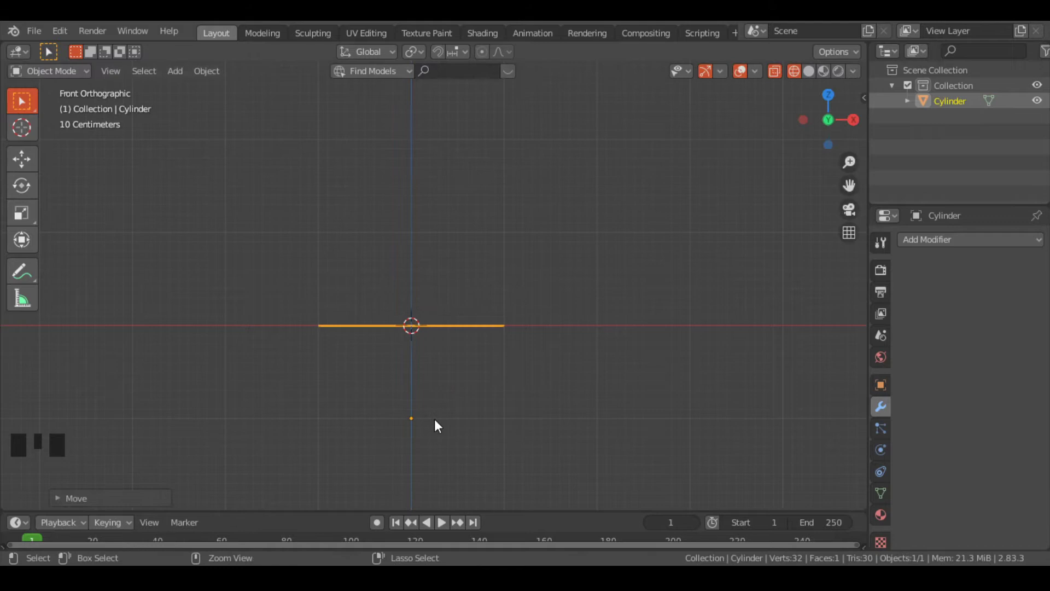
drag(580, 272, 203, 81)
drag(203, 81, 391, 487)
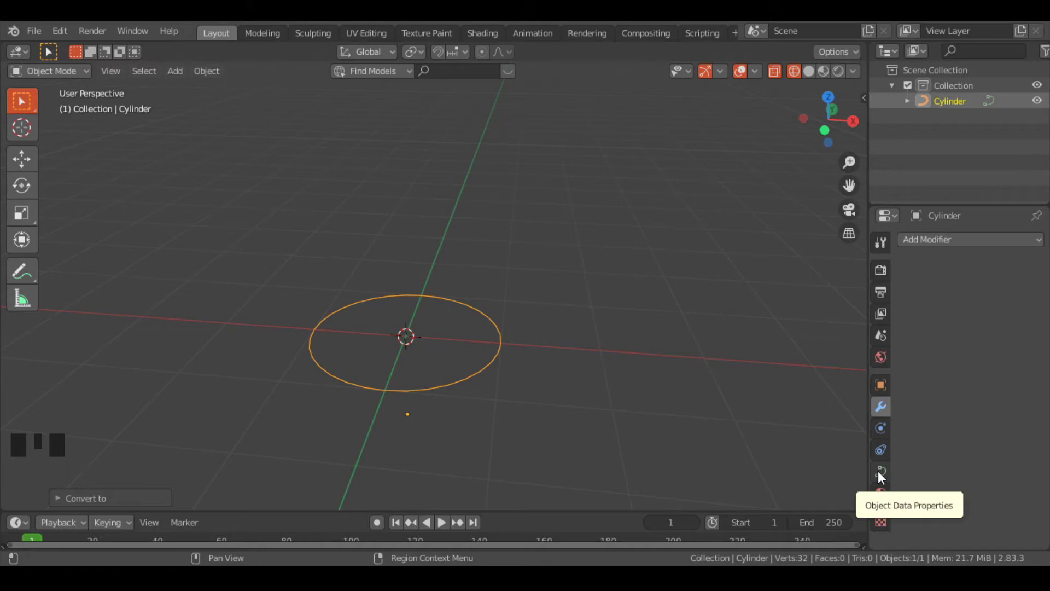
Set the circle curve's bevel depth to 0.034 m under Geometry > Bevel.
click(884, 478)
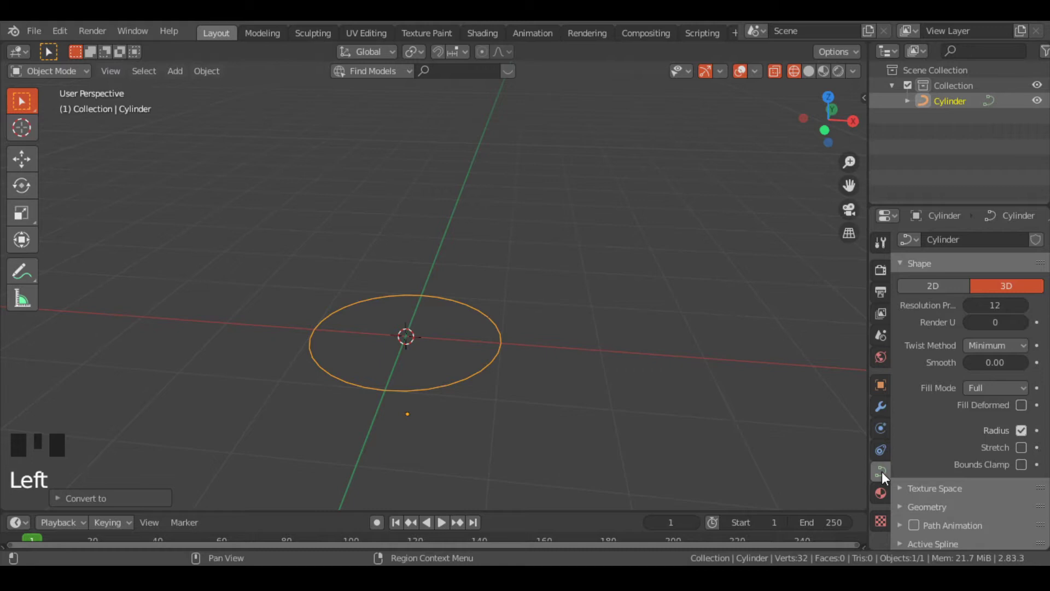
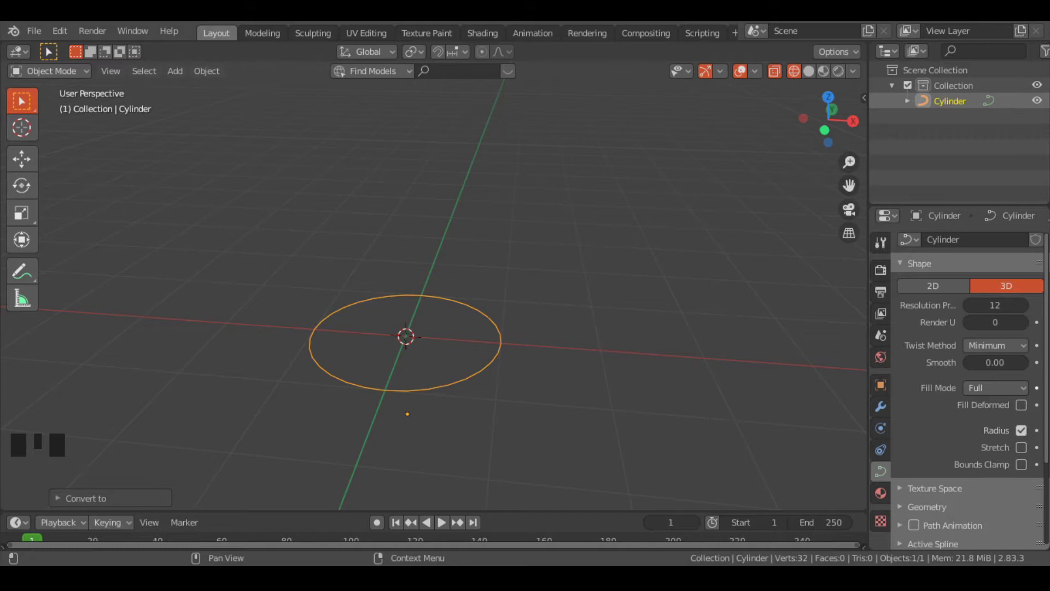
scroll(down, 3)
drag(908, 449, 983, 415)
scroll(down, 3)
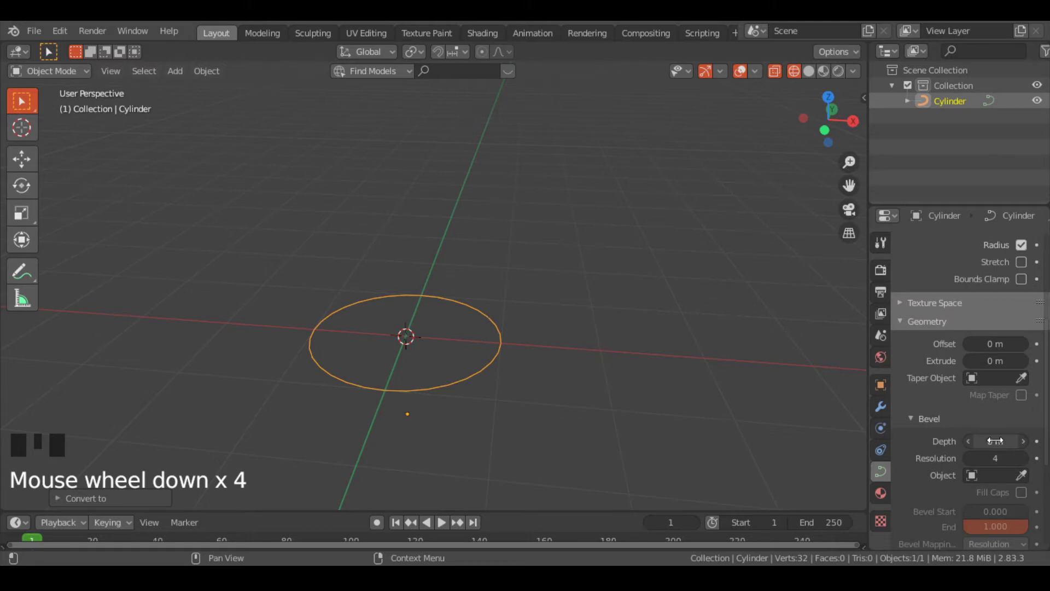
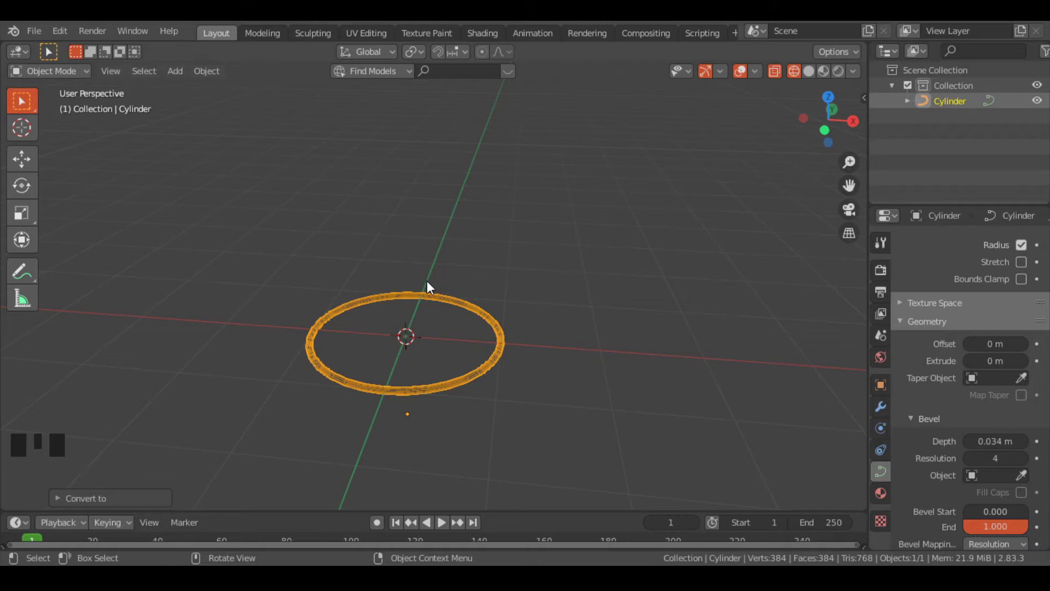
Raise the bevel resolution to 12 and deselect the ring to inspect it.
key(KP_Decimal)
scroll(up, 3)
drag(523, 338, 808, 74)
click(807, 75)
drag(757, 144, 813, 76)
click(813, 76)
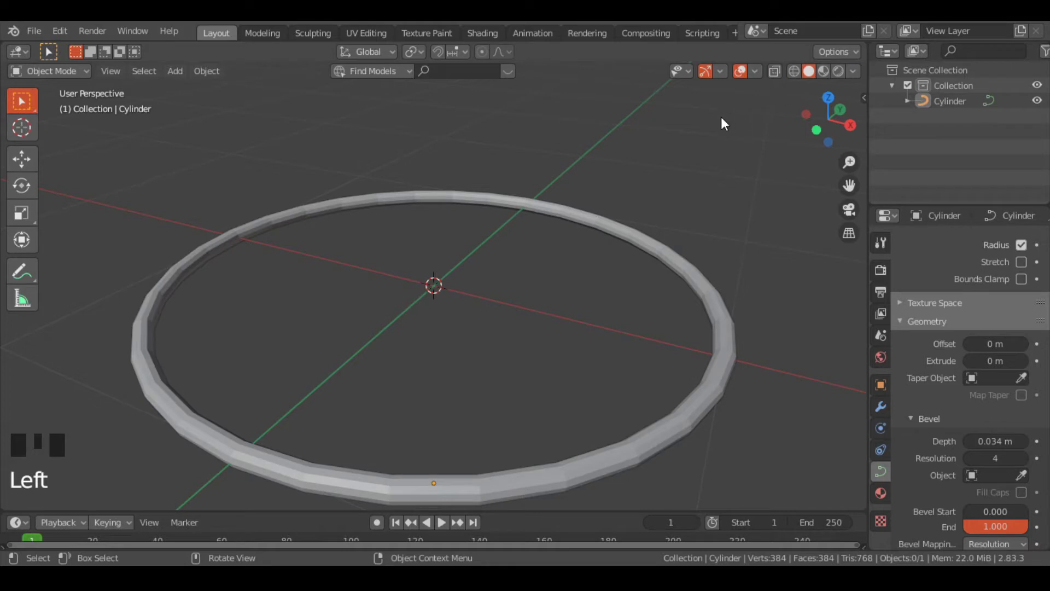
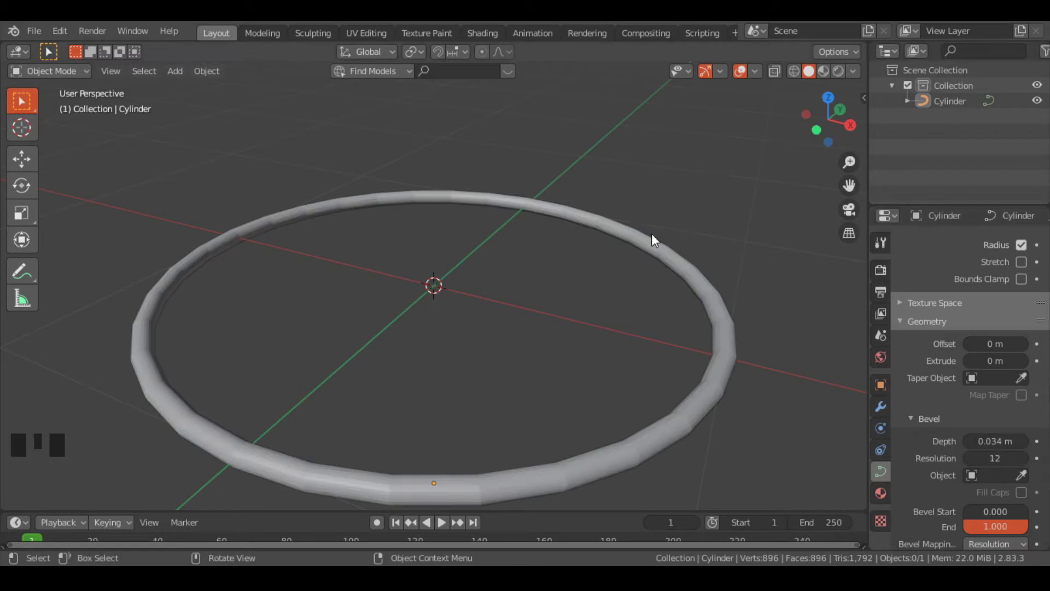
Orbit and zoom around the ring to check the tube cross-section side-on.
drag(656, 292, 647, 242)
scroll(up, 3)
drag(647, 241, 647, 276)
scroll(down, 3)
drag(649, 277, 719, 348)
drag(719, 347, 655, 291)
drag(655, 291, 550, 305)
drag(550, 305, 556, 282)
Zoom in and out on the ring while setting it to Shade Smooth.
scroll(up, 3)
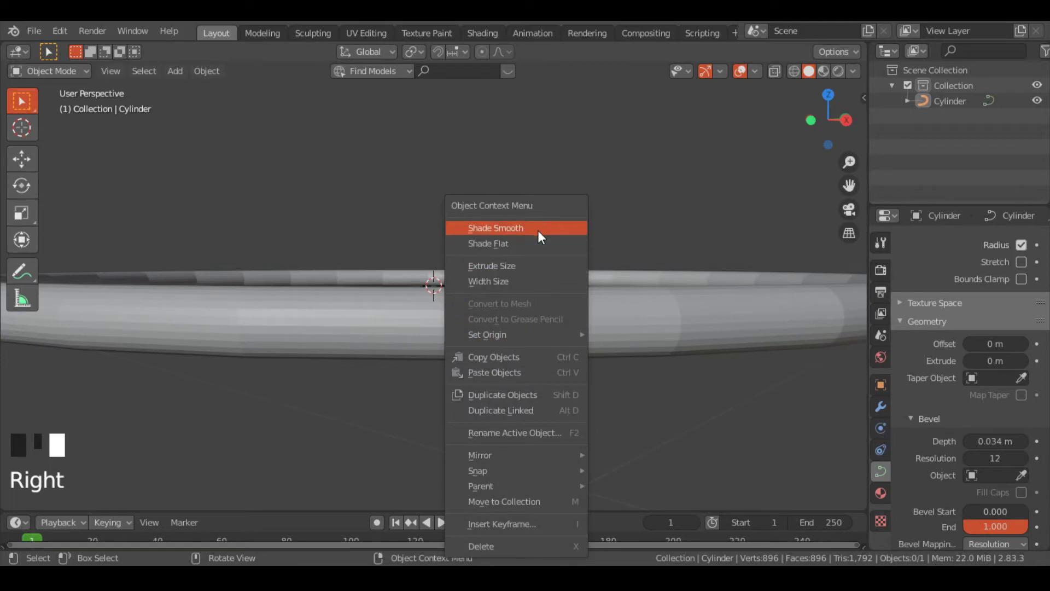
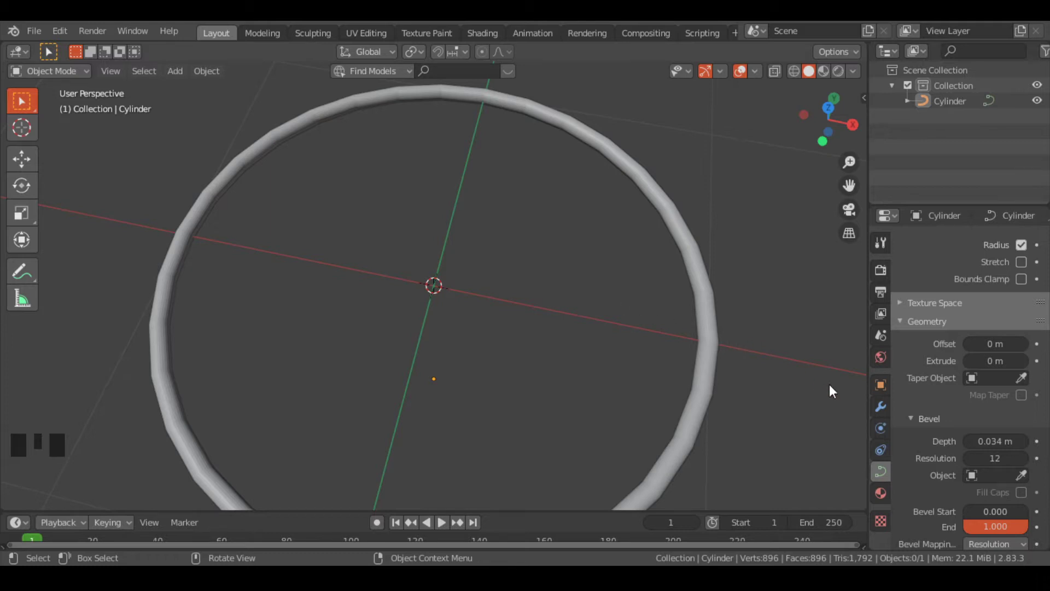
scroll(down, 3)
scroll(up, 3)
Select the bevelled ring and duplicate it as Cylinder.001.
scroll(down, 3)
click(623, 313)
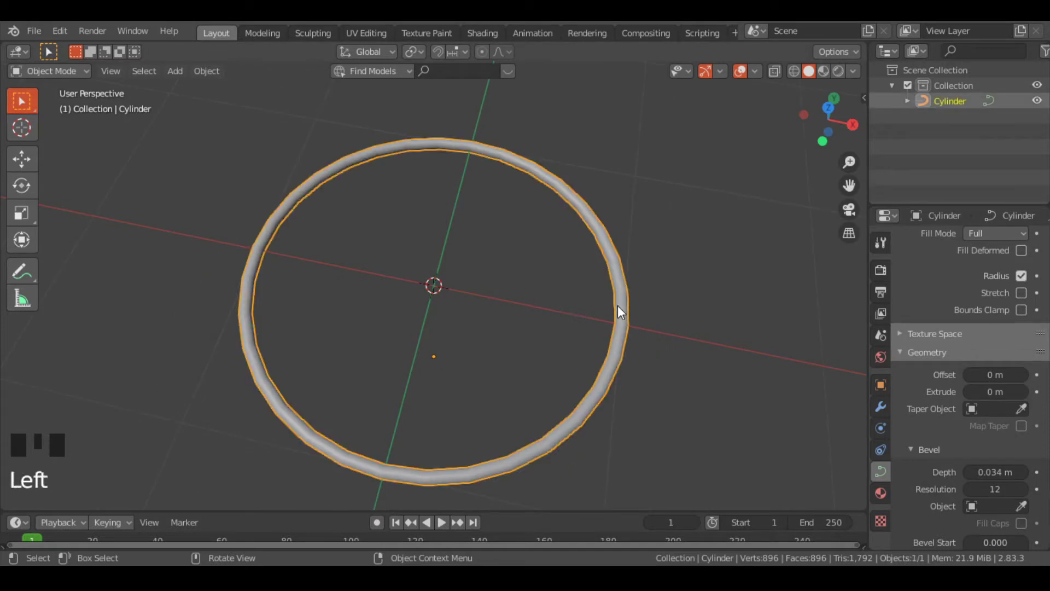
key(shift+d)
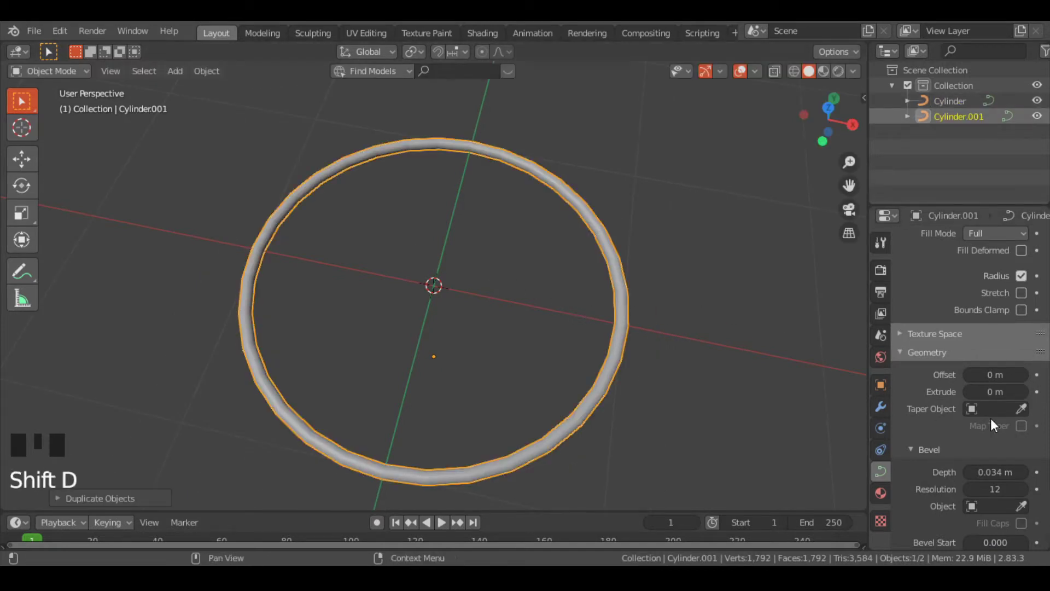
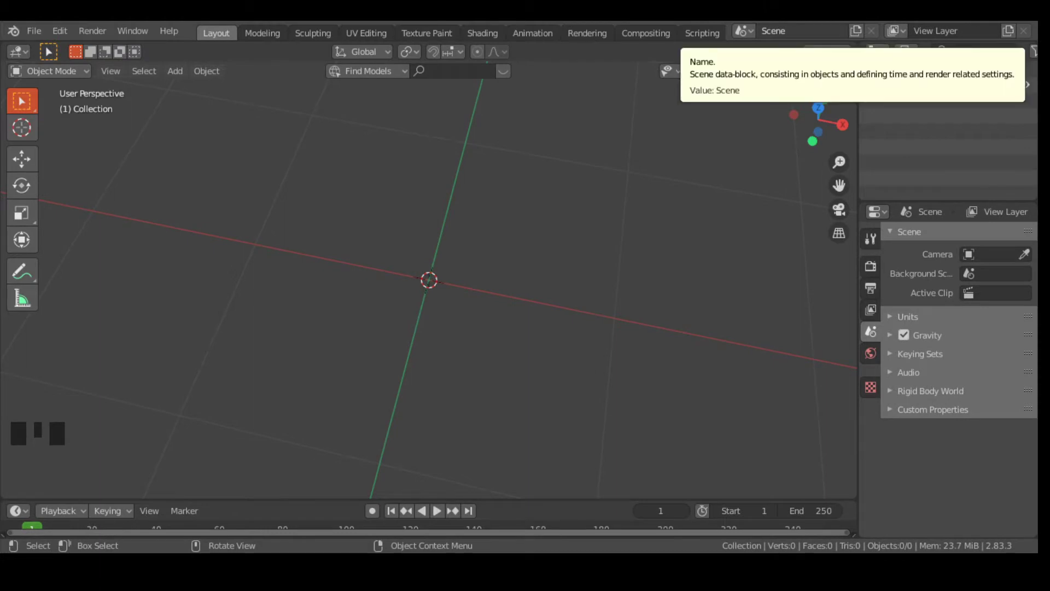
Add a cylinder, undo it, and add a new cylinder with 256 vertices.
key(shift+a)
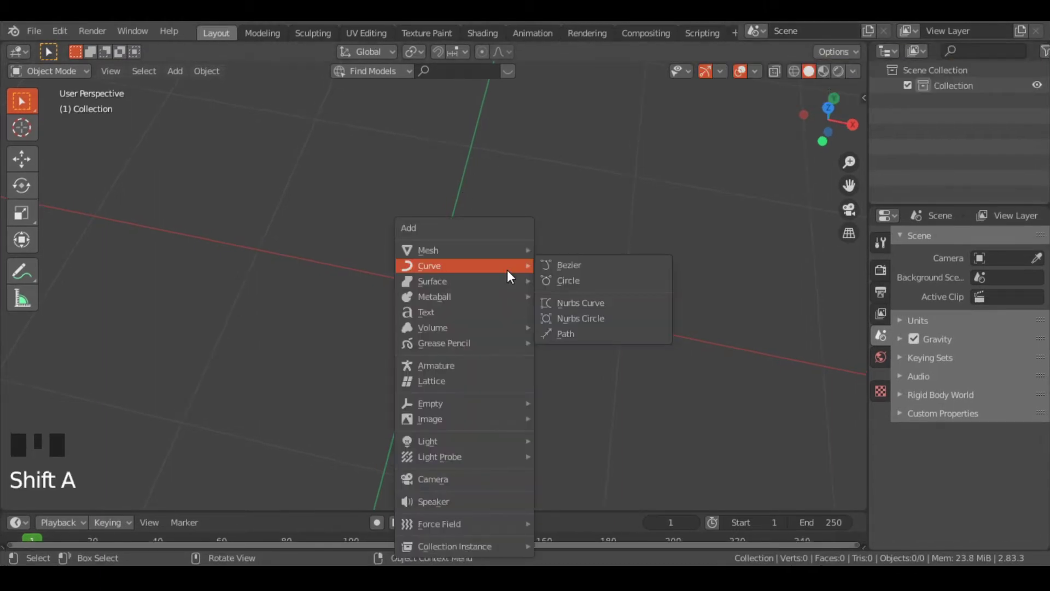
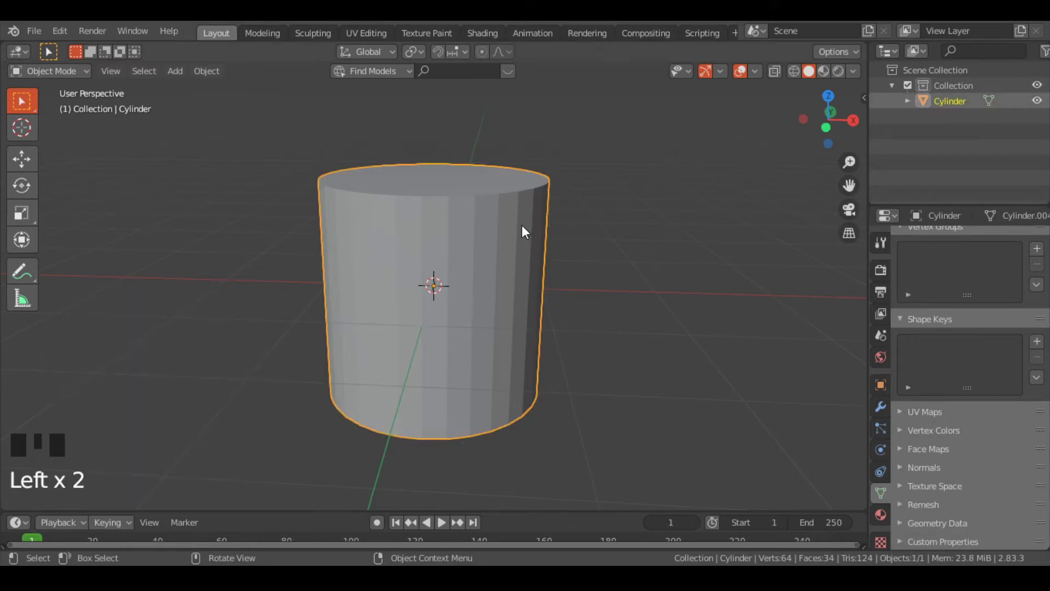
key(ctrl+z)
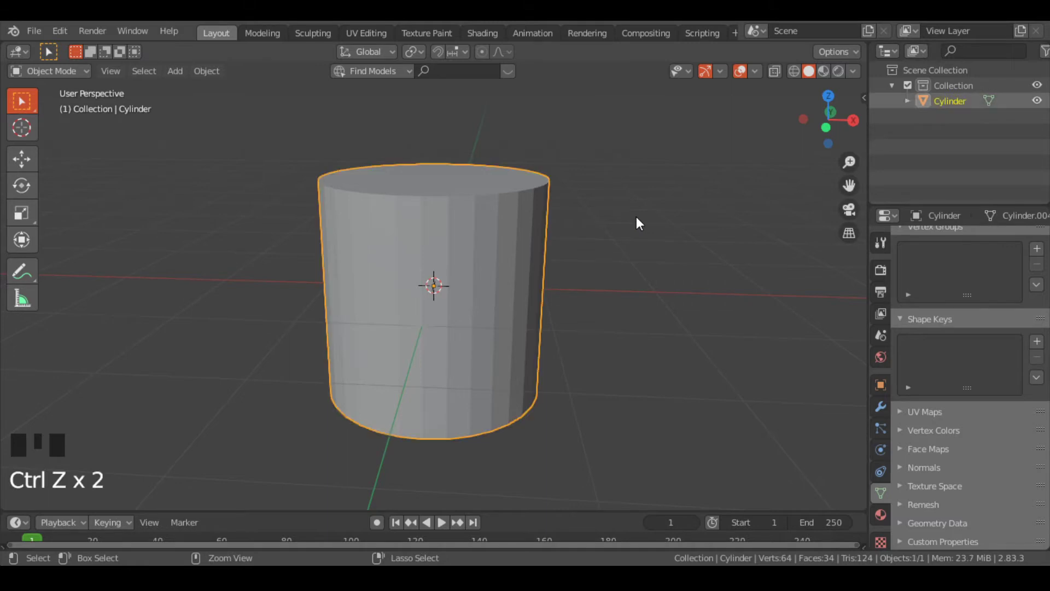
key(shift+a)
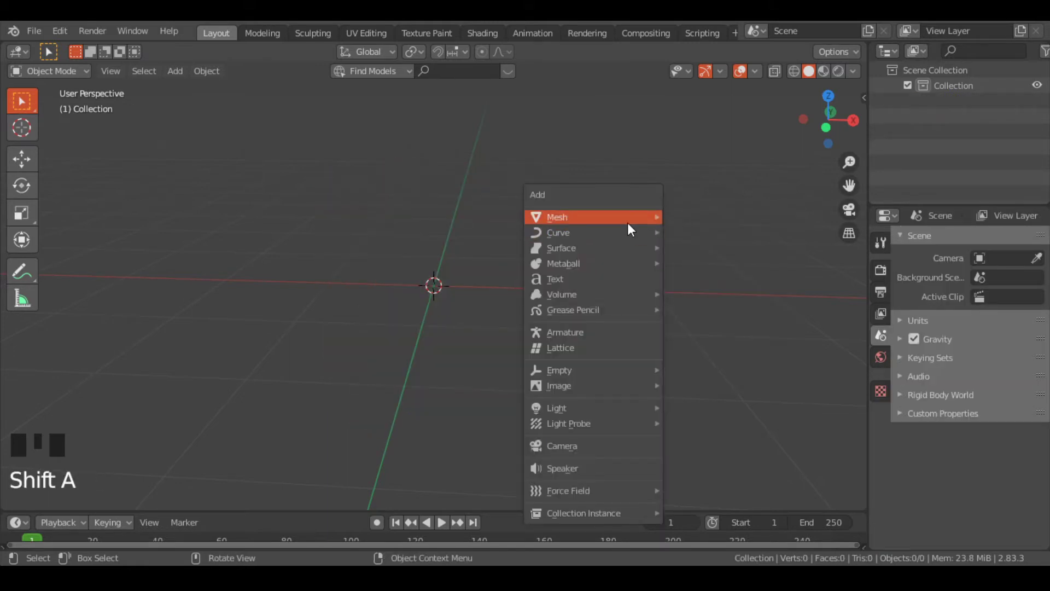
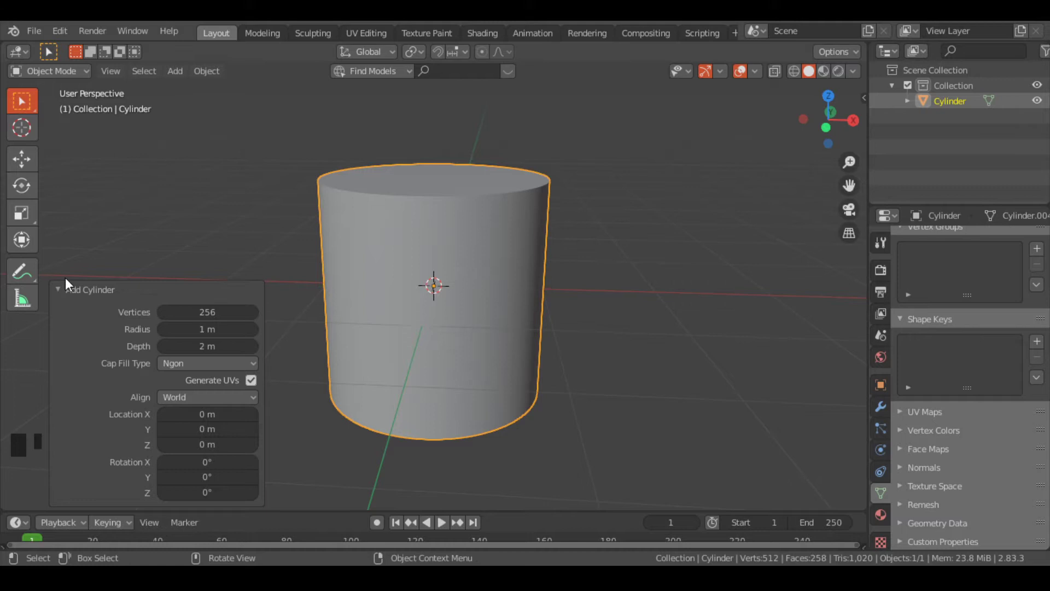
click(71, 293)
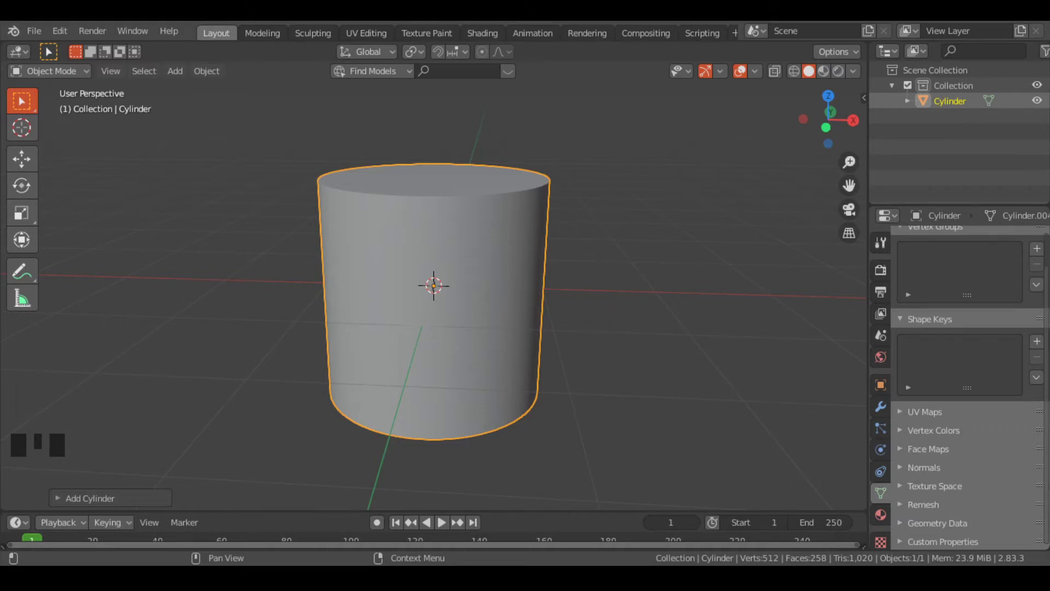
In front view, select the cylinder's bottom vertices to flatten it to one circle.
key(KP_1)
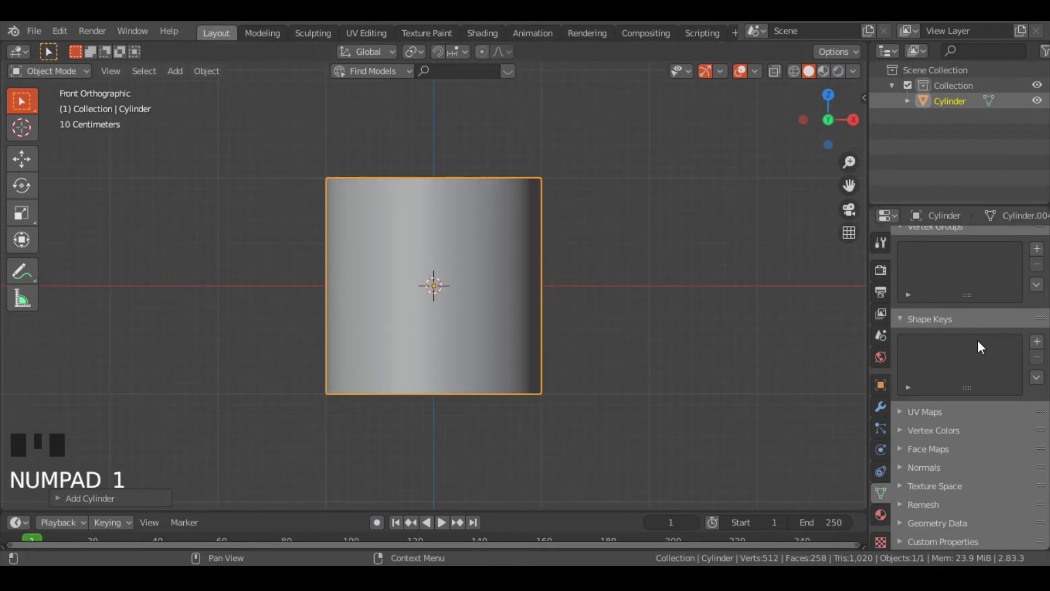
drag(81, 80, 75, 117)
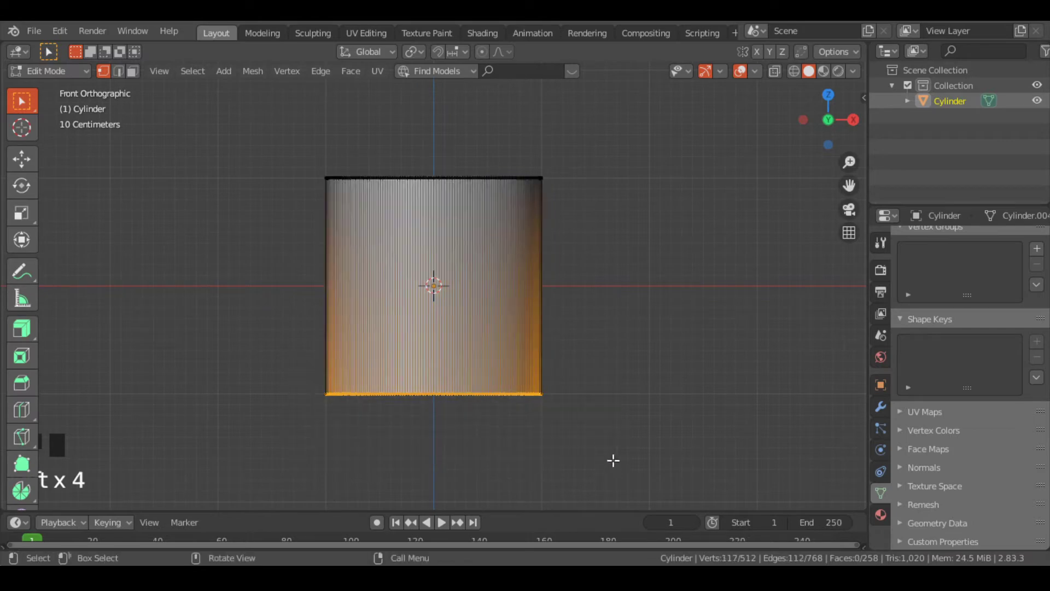
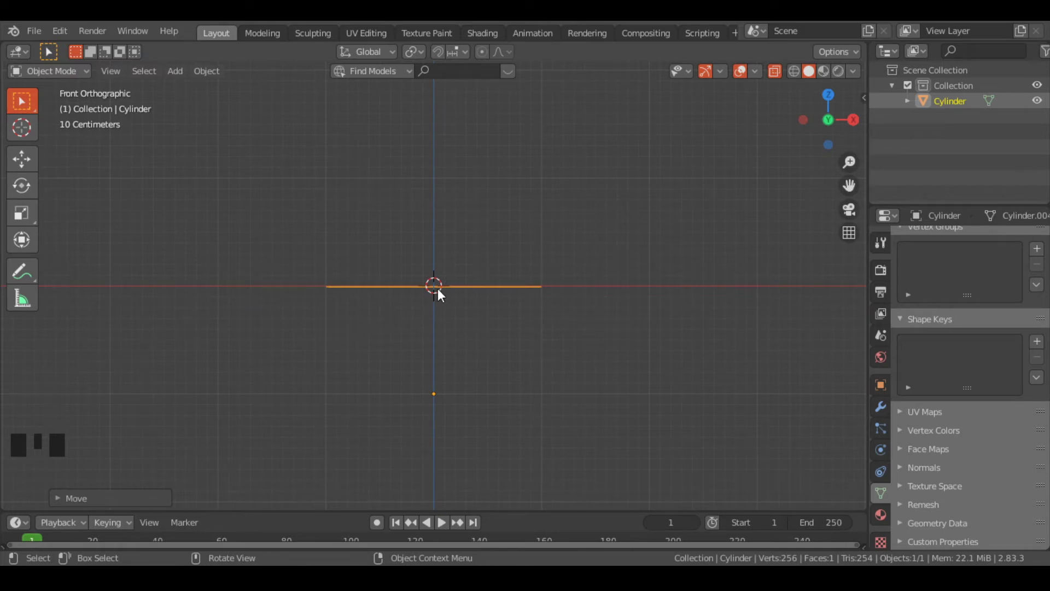
Orbit to look down on the flat circle and convert it to a curve.
drag(443, 295, 512, 343)
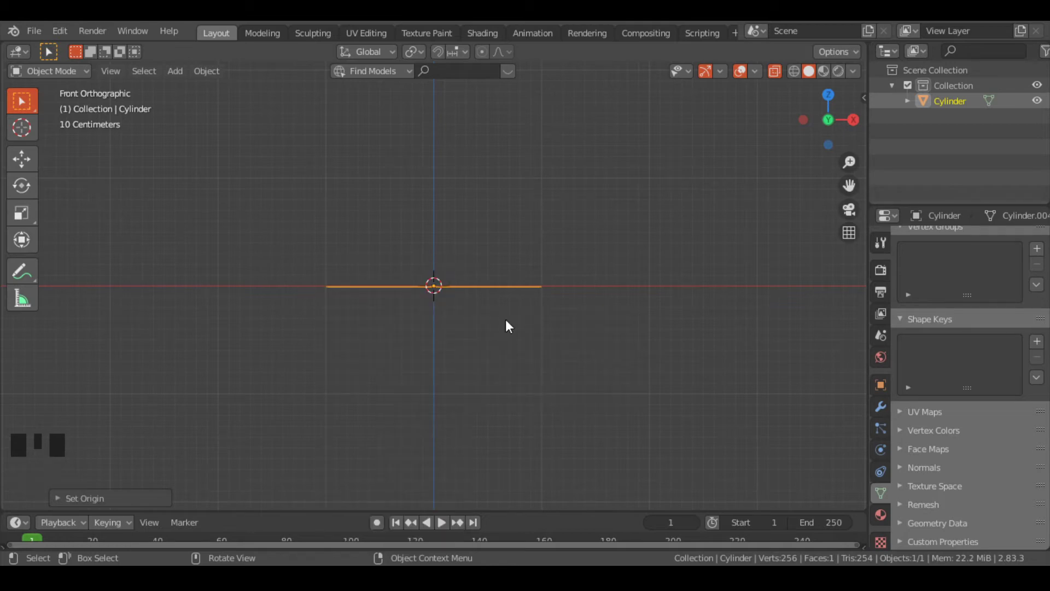
drag(515, 291, 493, 334)
scroll(up, 3)
drag(494, 338, 214, 82)
drag(214, 81, 1010, 282)
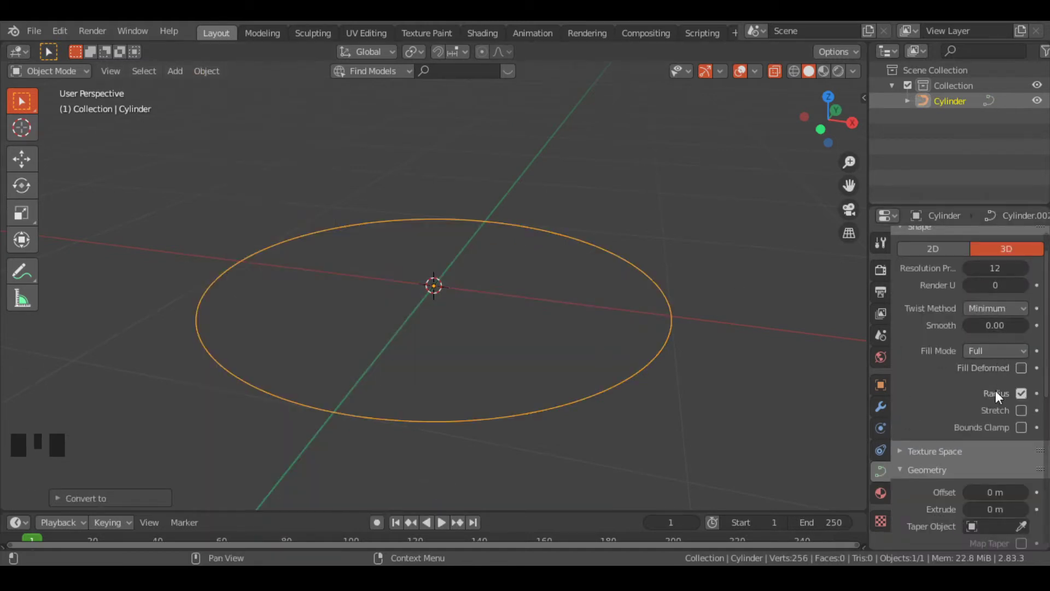
Set the circle curve's bevel depth to 0.034 m and resolution to 12.
click(997, 353)
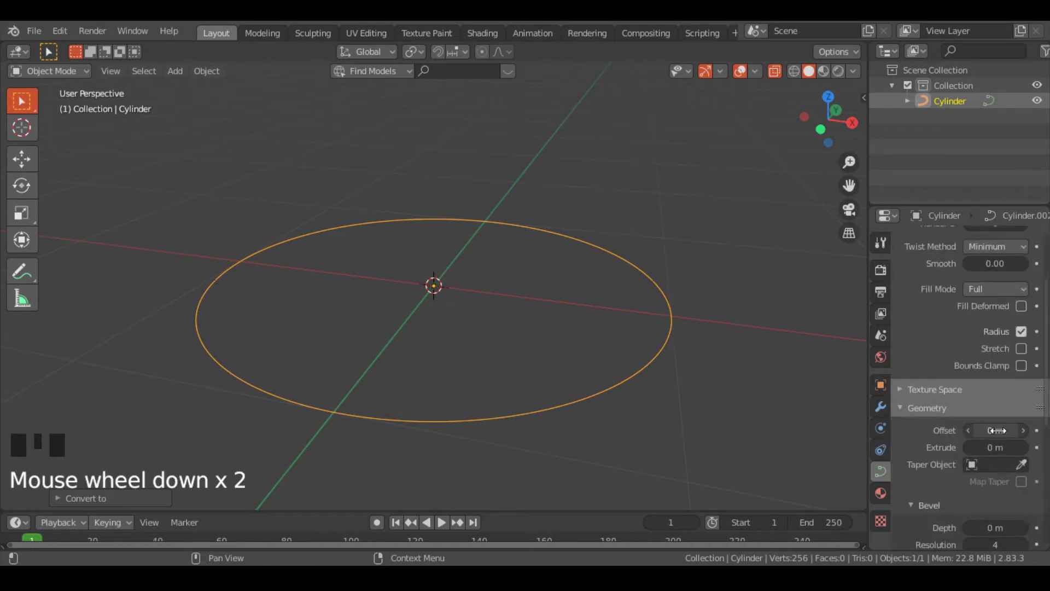
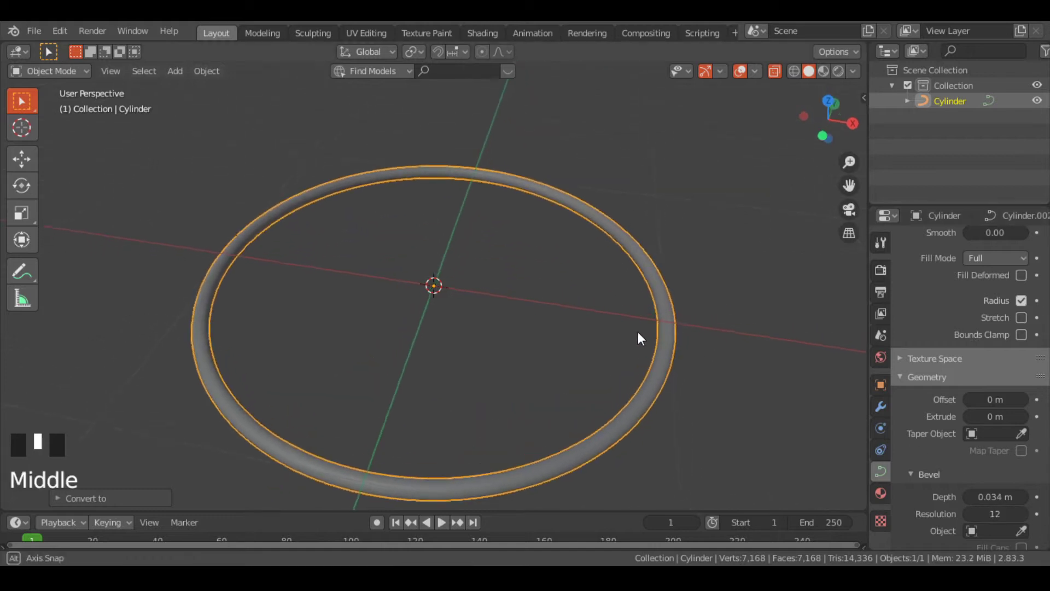
scroll(up, 3)
Inspect the 256-point ring tube up close in wireframe, keeping bevel depth 0.034 m and resolution 12.
scroll(down, 3)
click(784, 79)
scroll(up, 3)
middle_click(706, 394)
scroll(up, 3)
drag(417, 262, 391, 256)
scroll(down, 3)
drag(412, 255, 481, 329)
scroll(up, 3)
drag(473, 340, 585, 282)
scroll(down, 3)
scroll(down, 3)
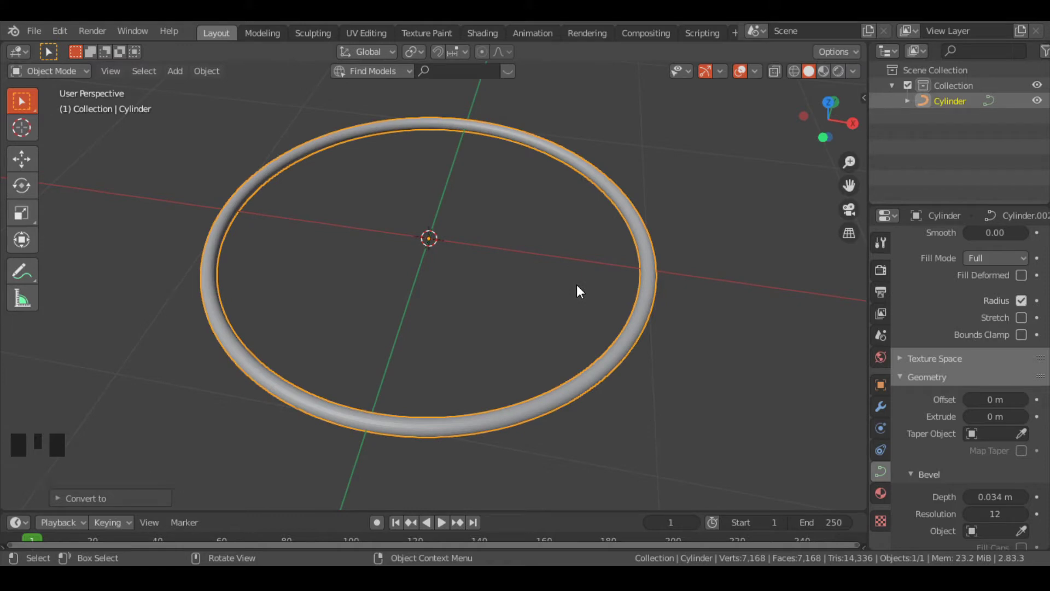
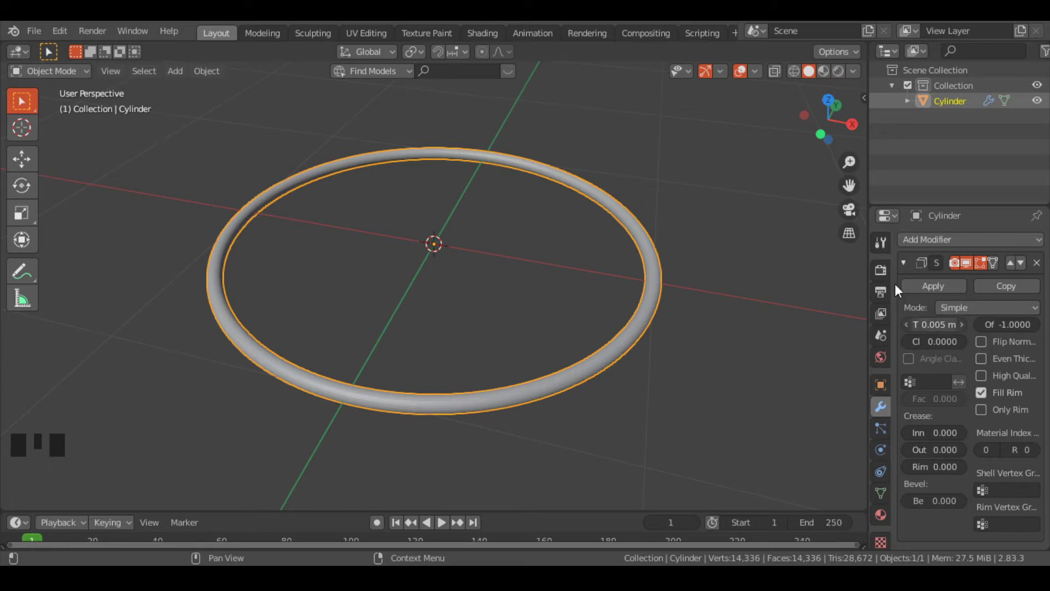
Switch viewport shading back to Solid and reframe the whole thin ring.
click(801, 75)
scroll(up, 3)
drag(597, 316, 599, 282)
scroll(up, 3)
drag(598, 282, 581, 253)
scroll(up, 3)
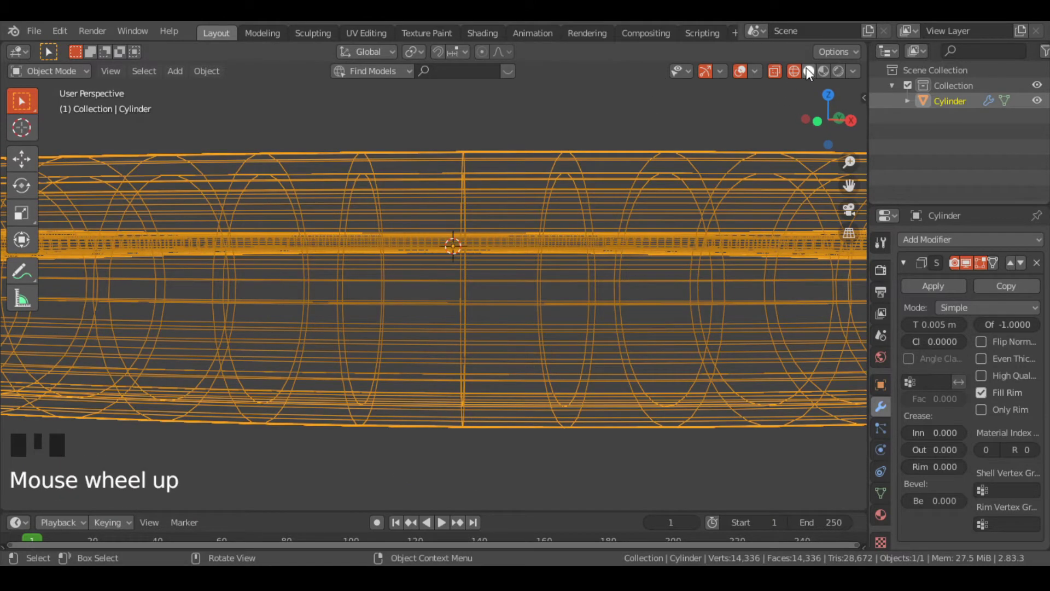
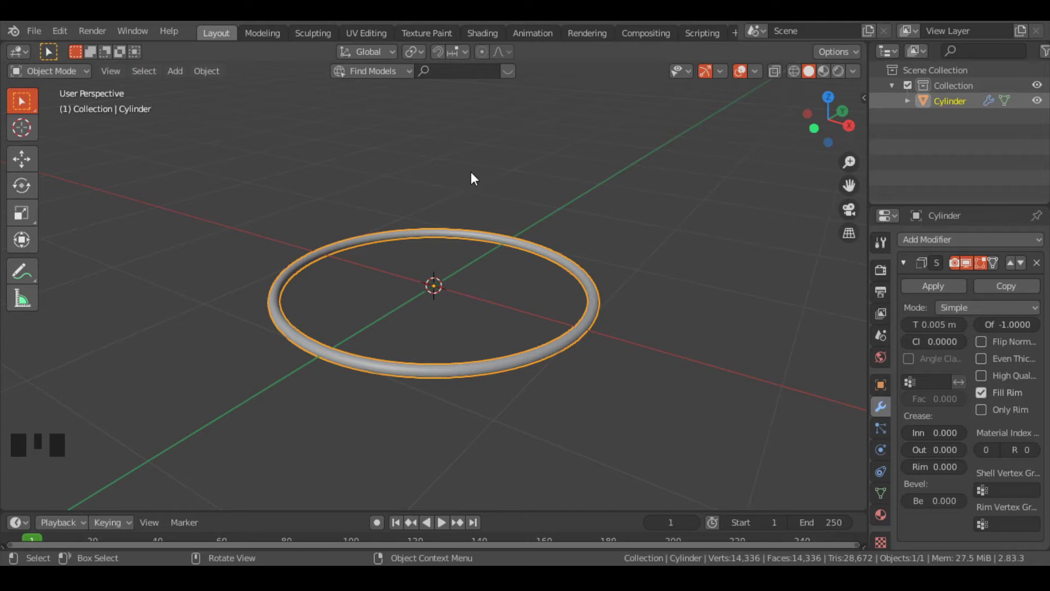
drag(610, 271, 576, 301)
Add a mesh Cube (Shift+A) and view the scene straight from the front.
key(shift+a)
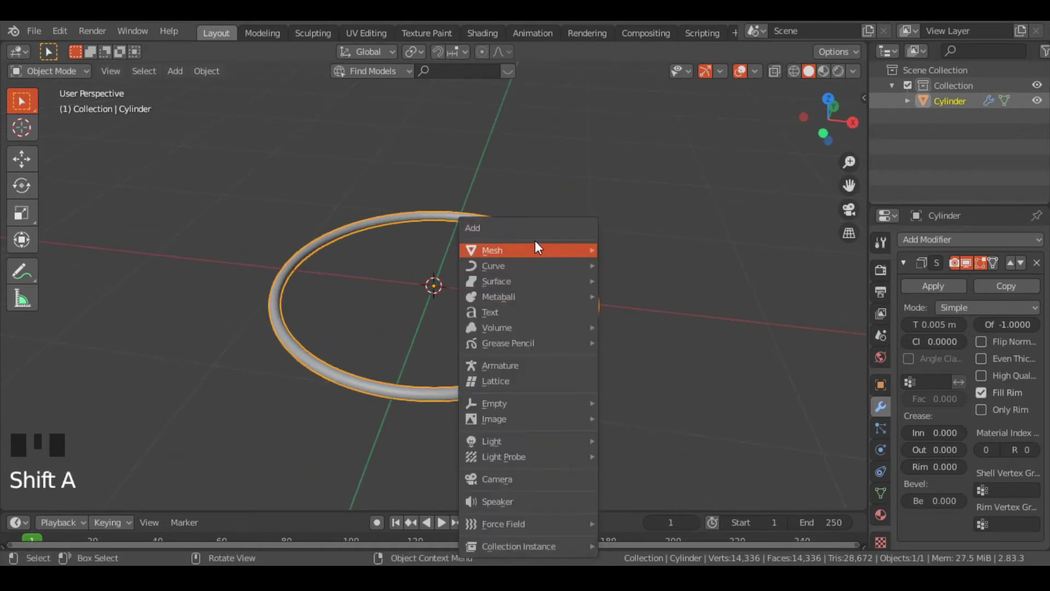
drag(657, 308, 883, 393)
click(883, 393)
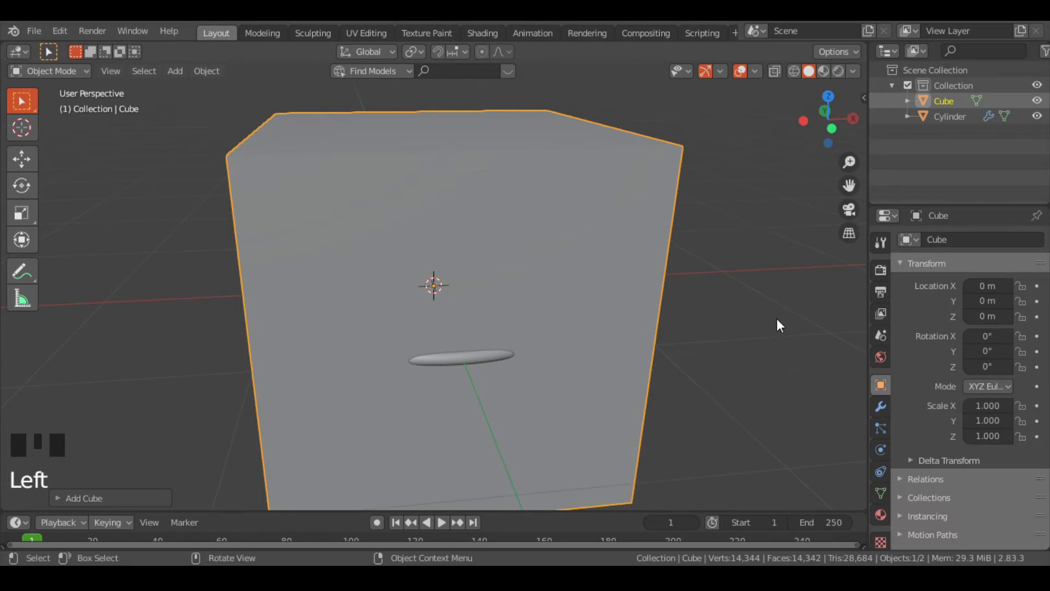
drag(722, 323, 716, 314)
key(KP_1)
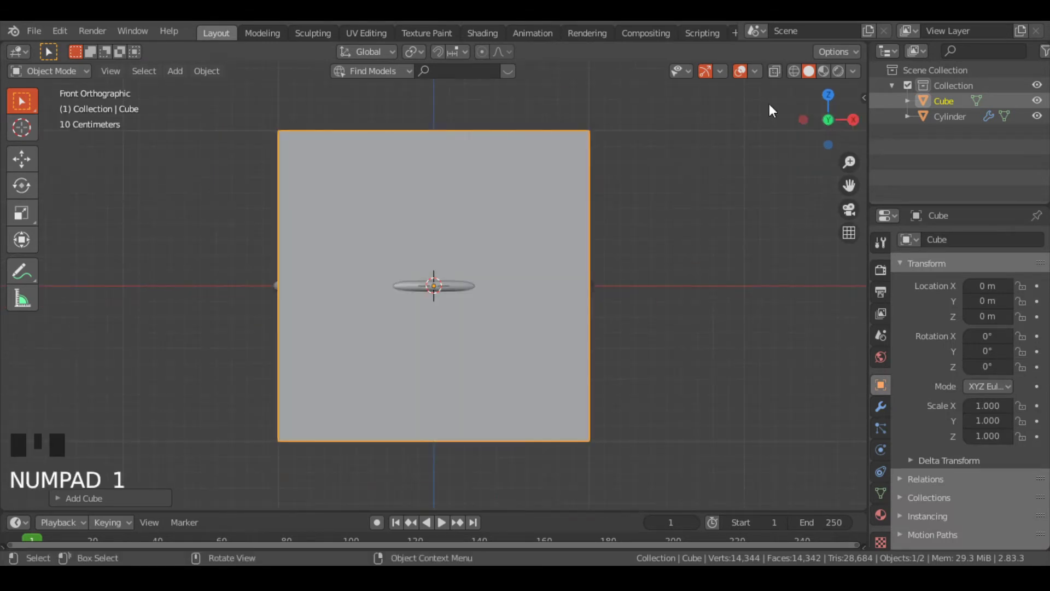
Show the cube in wireframe and frame it together with the ring.
drag(785, 70, 469, 278)
scroll(up, 3)
click(804, 78)
scroll(up, 3)
scroll(down, 3)
scroll(up, 3)
Flatten the cube along Z into a thin slab.
key(s)
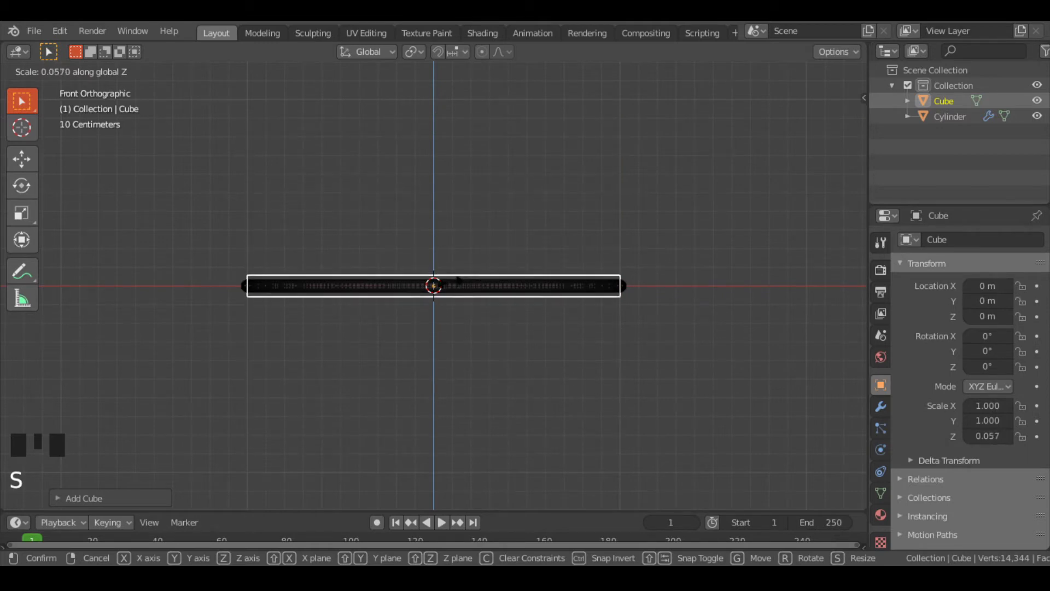
scroll(up, 3)
scroll(up, 3)
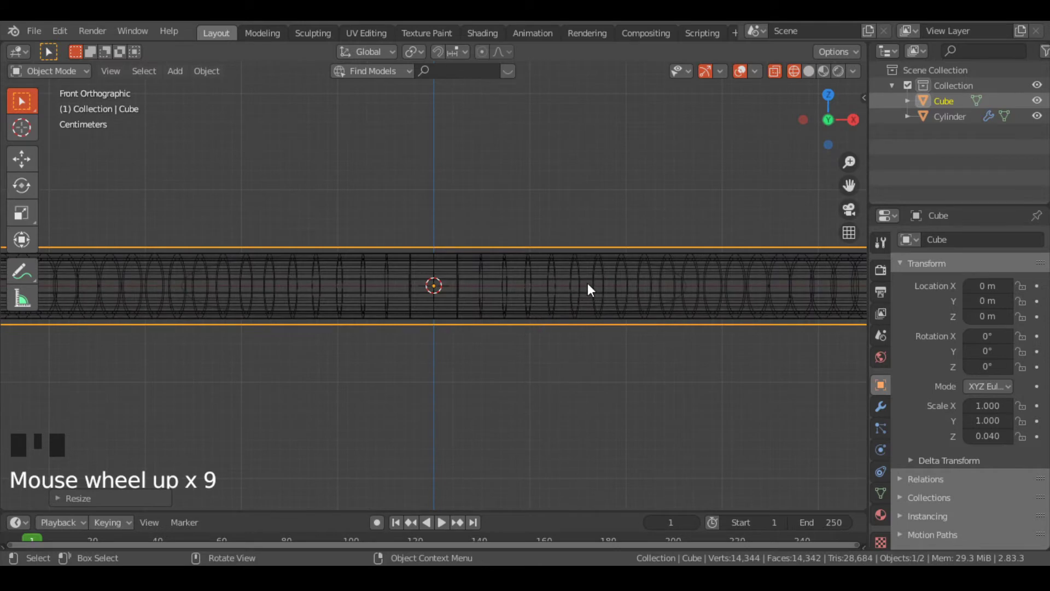
key(s)
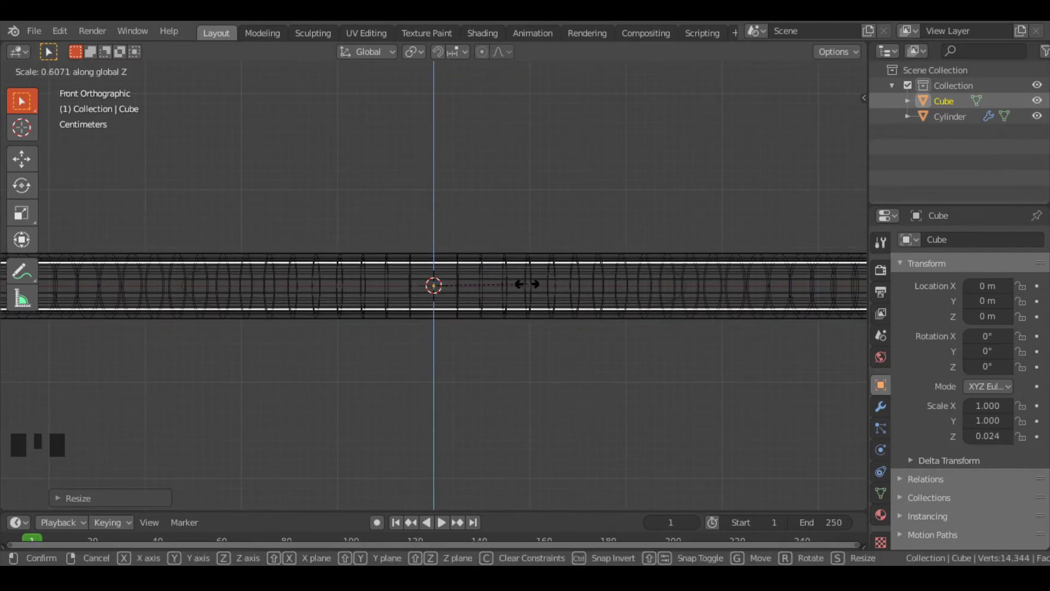
scroll(down, 3)
Widen the slab to 1.771 across X and Y, then readjust its thickness.
key(s)
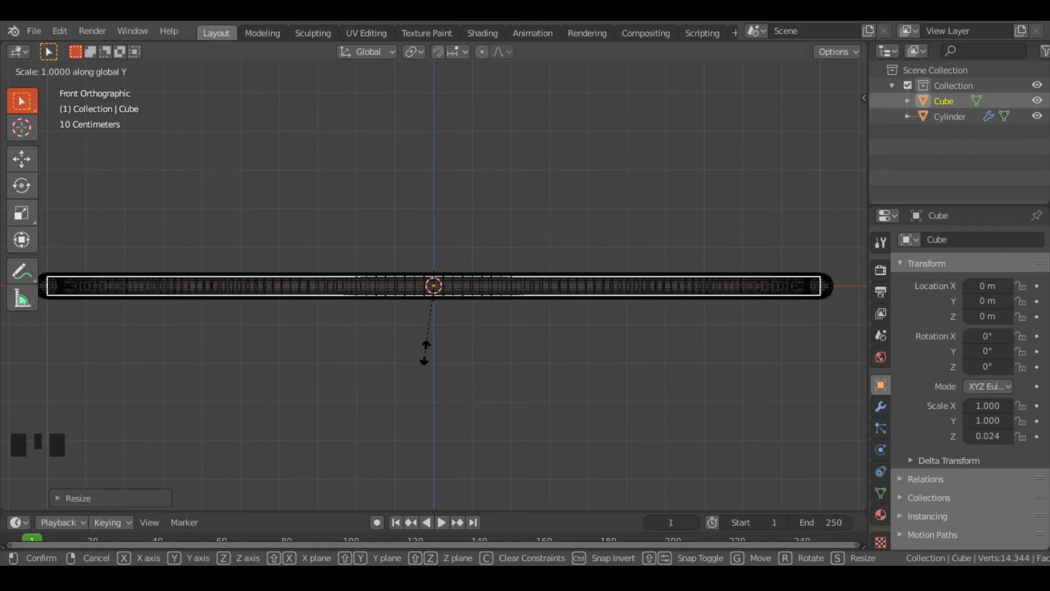
key(ctrl+z)
key(s)
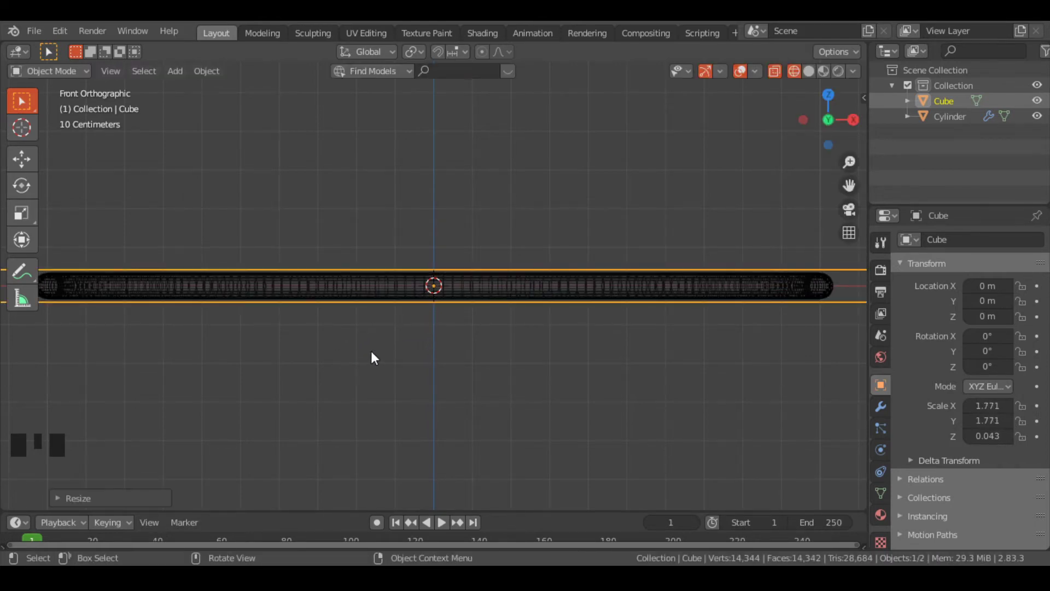
scroll(up, 3)
key(s)
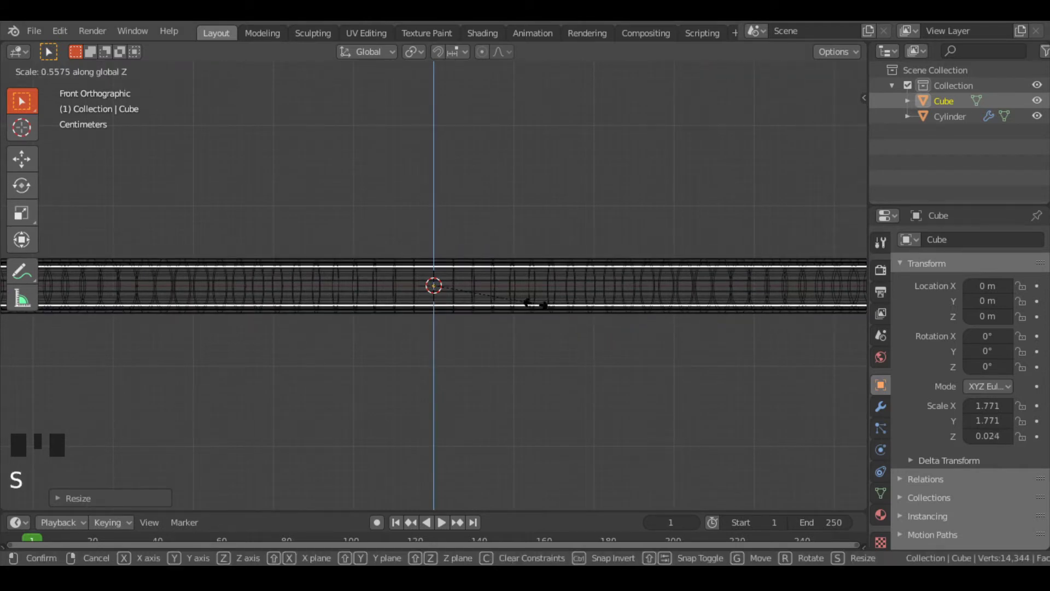
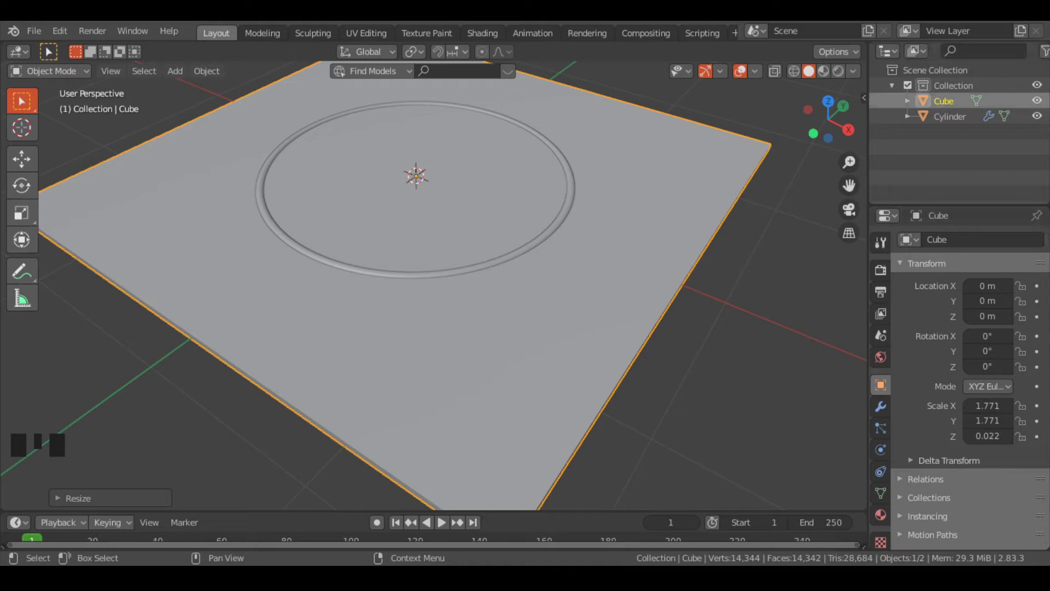
View the slab and ring in perspective and select the ring Cylinder.
drag(594, 197, 568, 230)
click(568, 230)
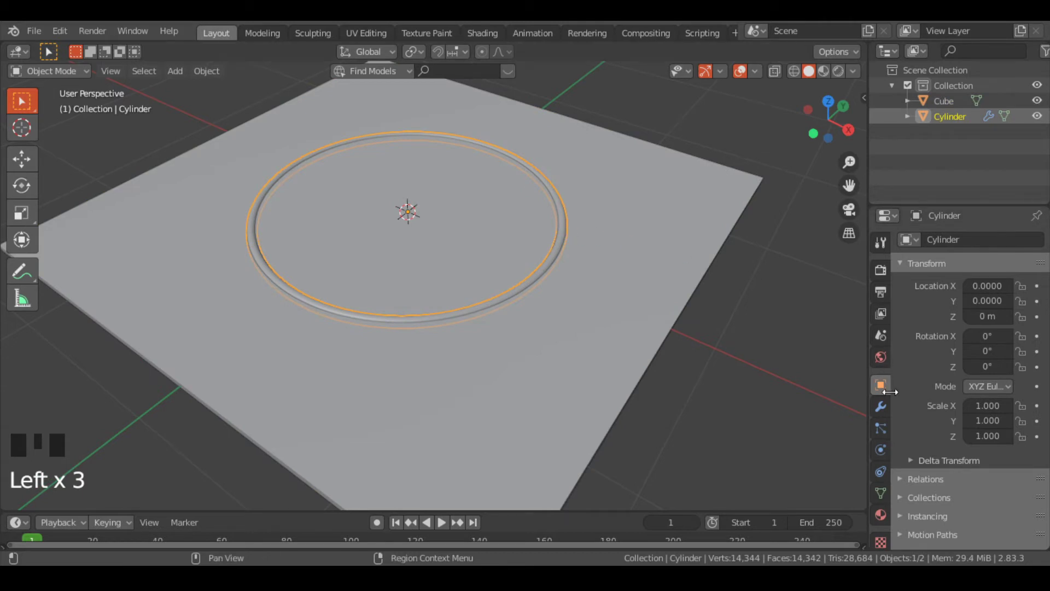
Give the ring a Boolean modifier set to Intersect with the Cube slab.
click(890, 417)
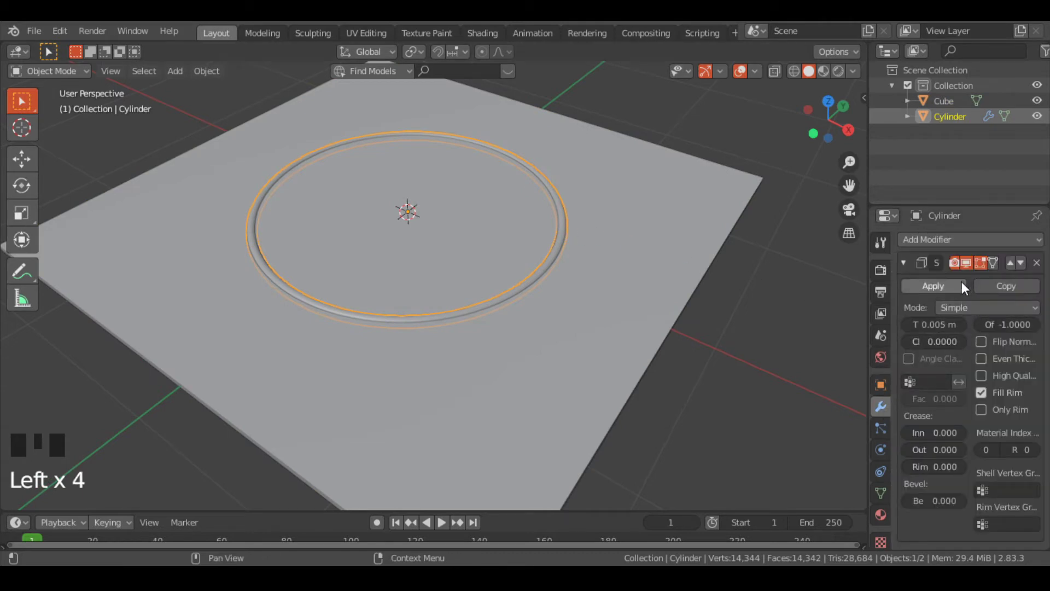
drag(963, 288, 949, 247)
drag(950, 249, 821, 307)
drag(941, 328, 1034, 326)
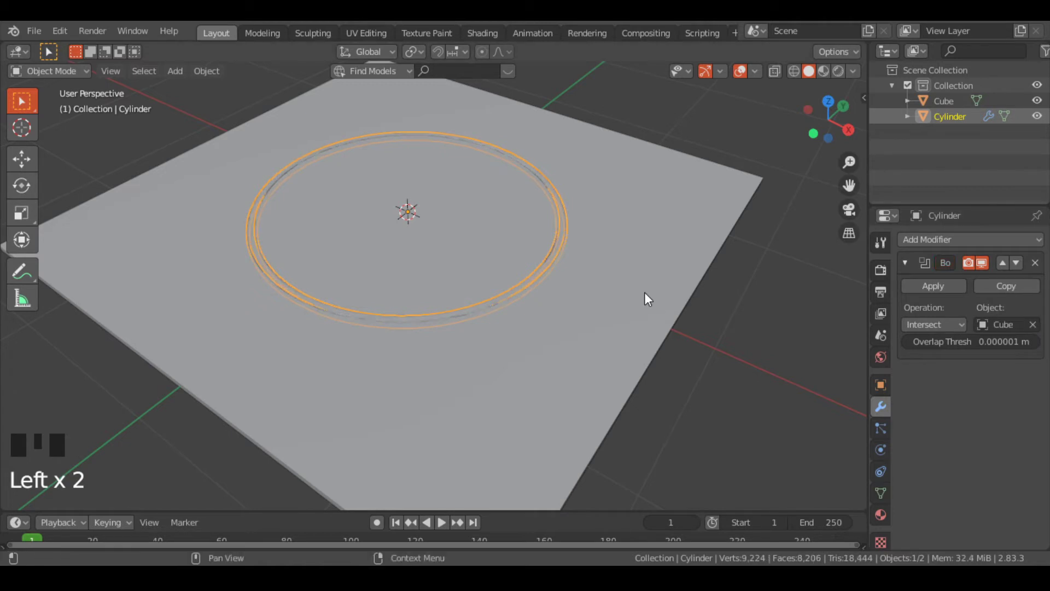
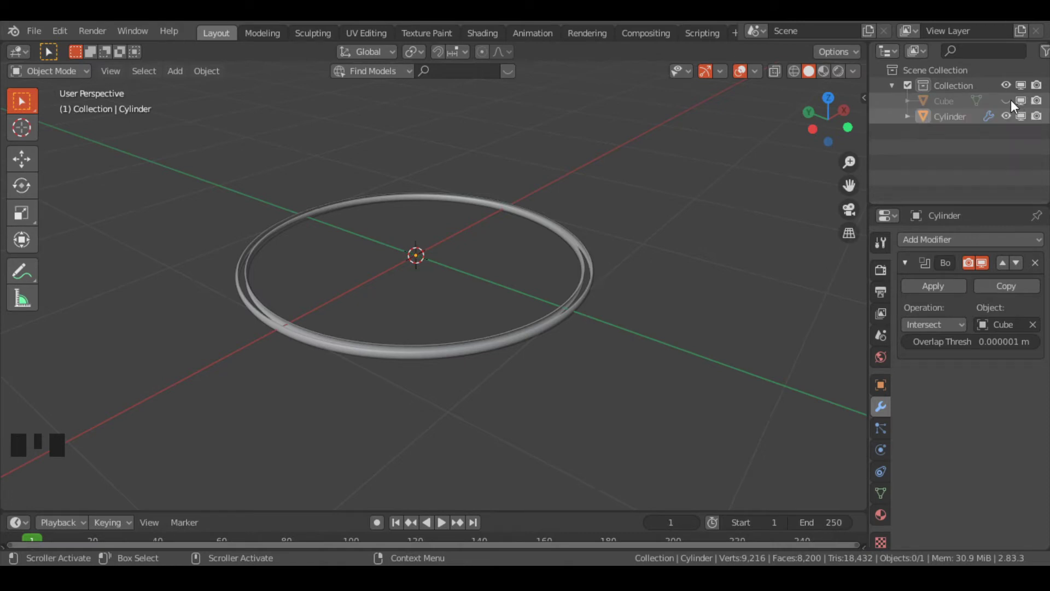
Hide the Cube slab from viewports and renders, leaving only the trimmed ring visible.
click(1017, 107)
click(1017, 107)
click(1026, 108)
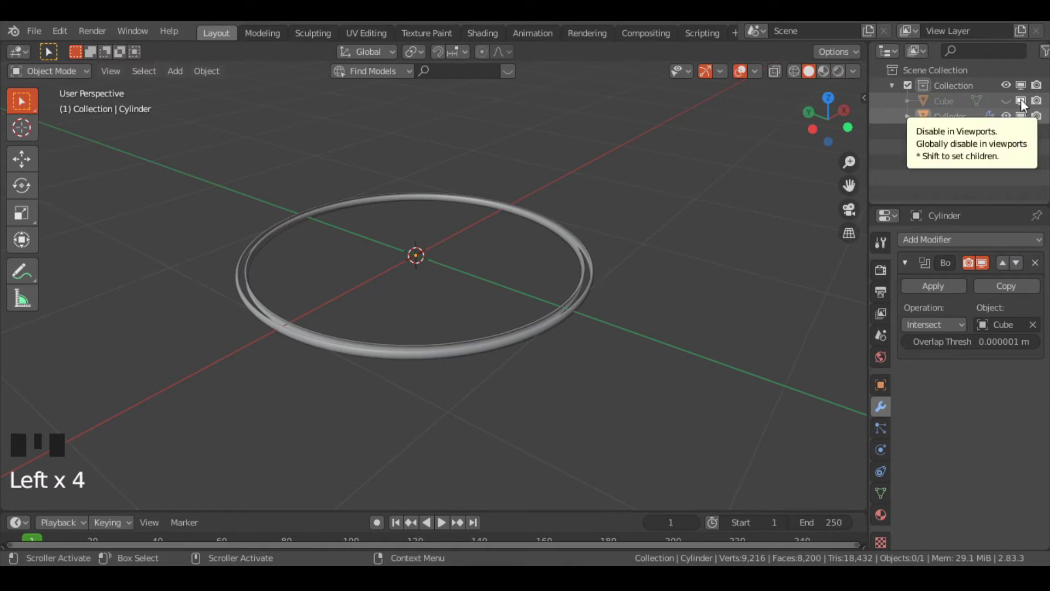
click(1012, 107)
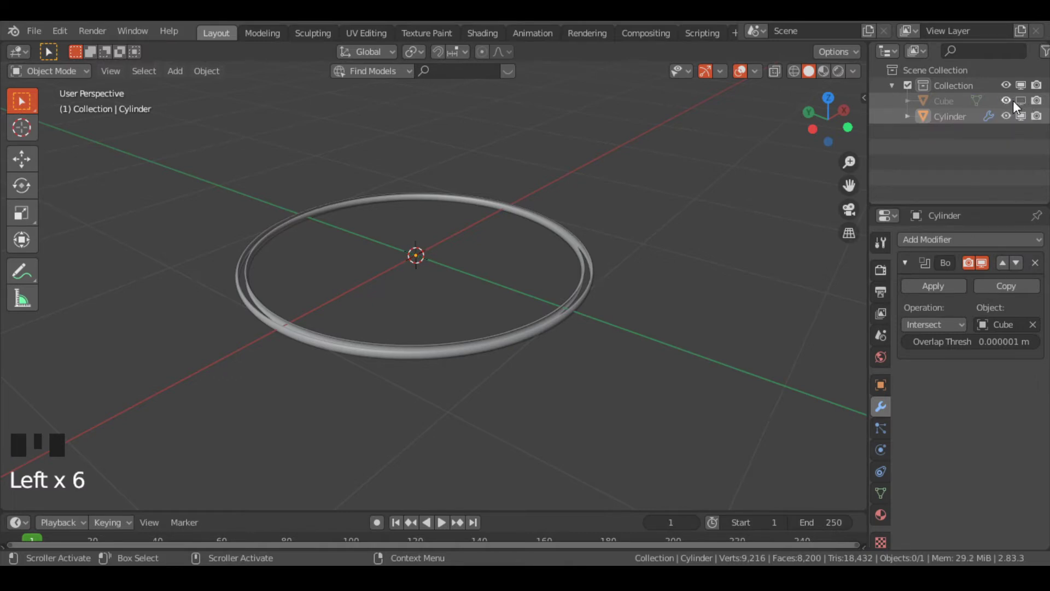
click(1011, 107)
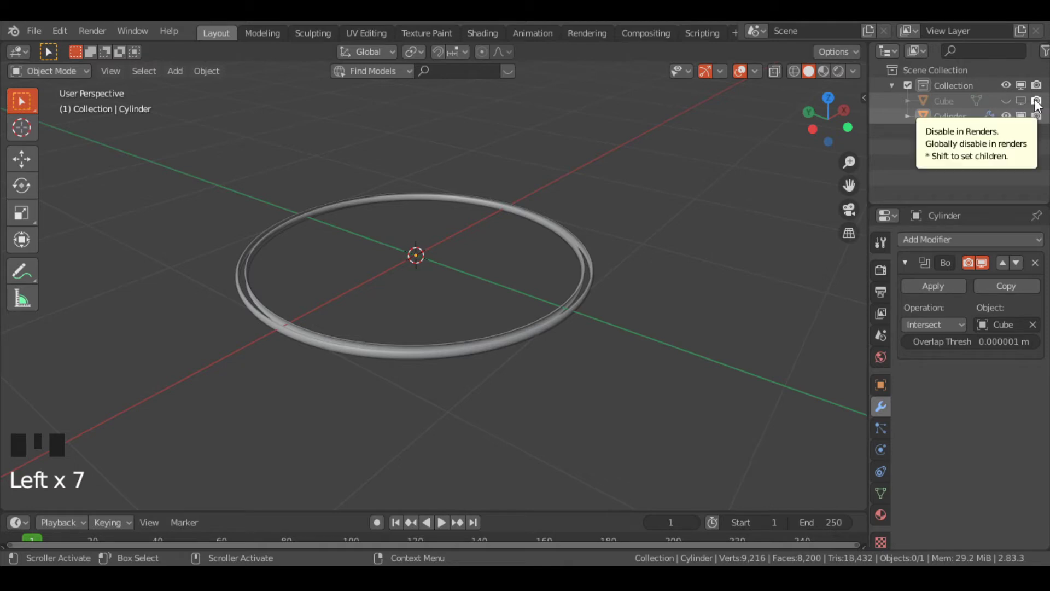
click(1040, 106)
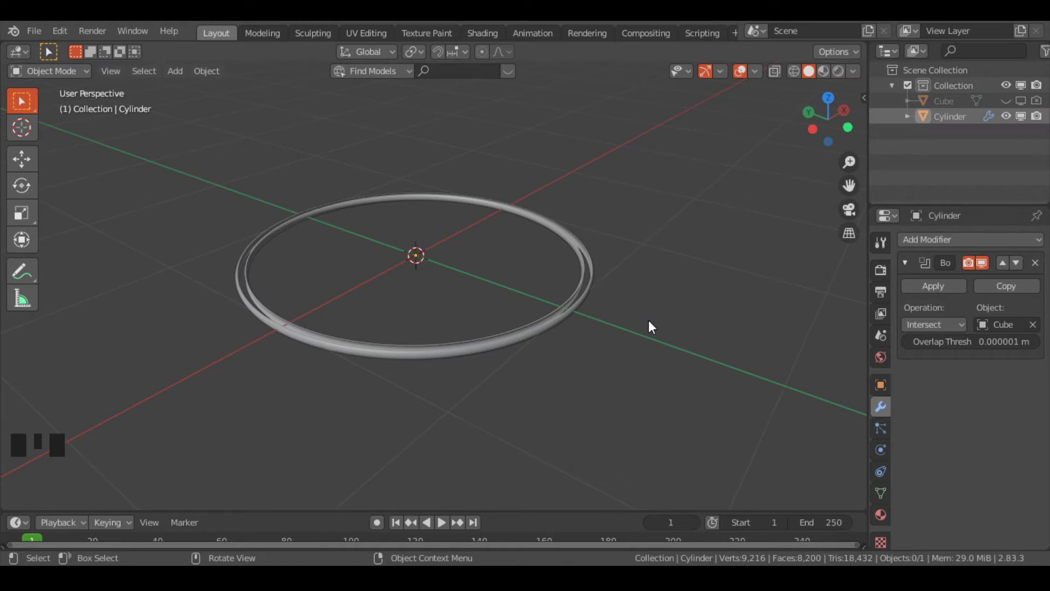
scroll(up, 3)
drag(678, 367, 650, 303)
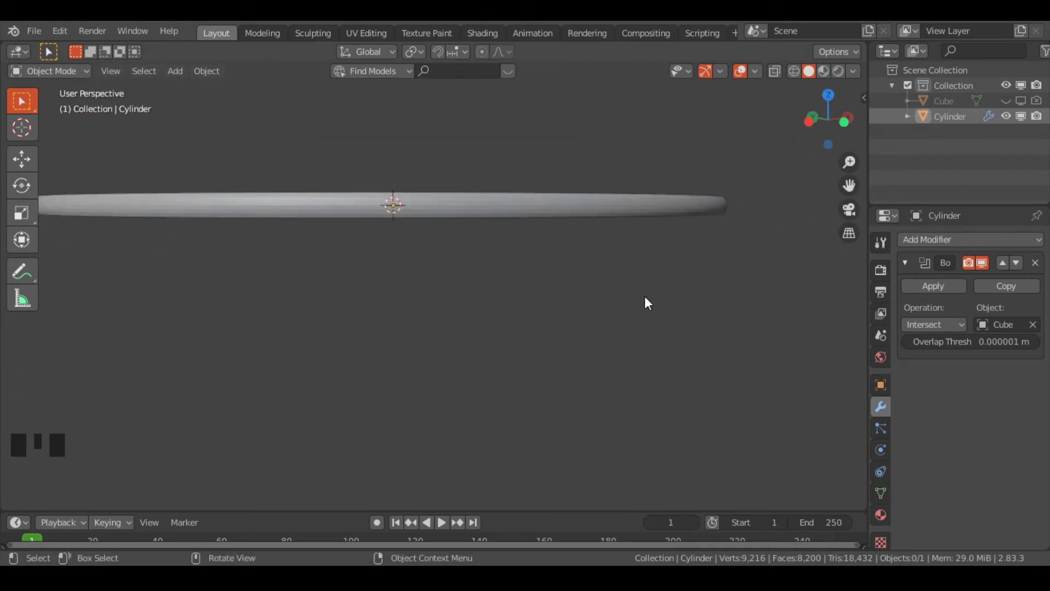
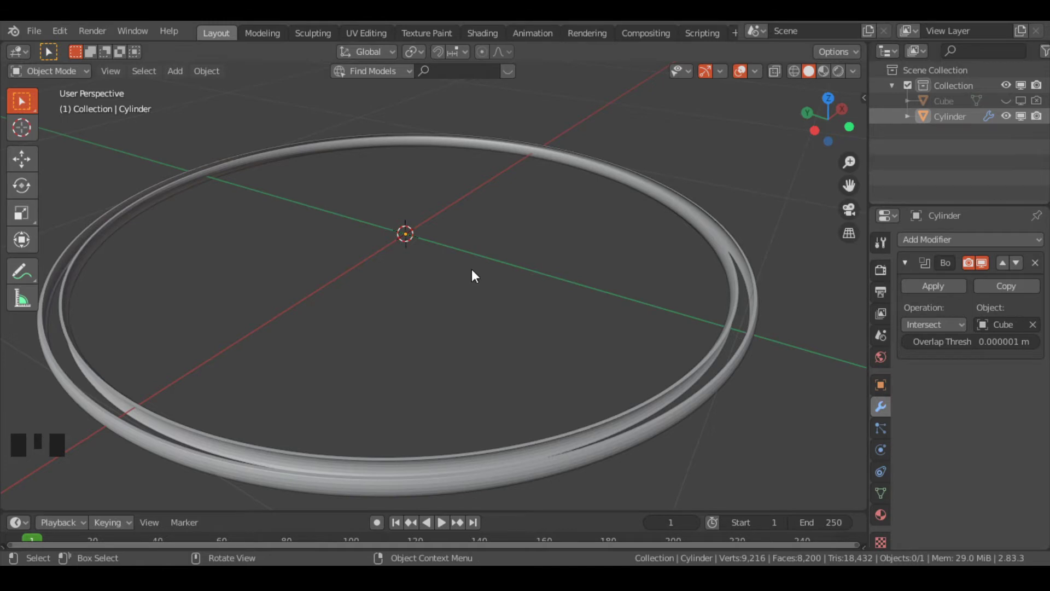
Select the trimmed Cylinder ring in the viewport.
drag(498, 309, 445, 362)
click(445, 362)
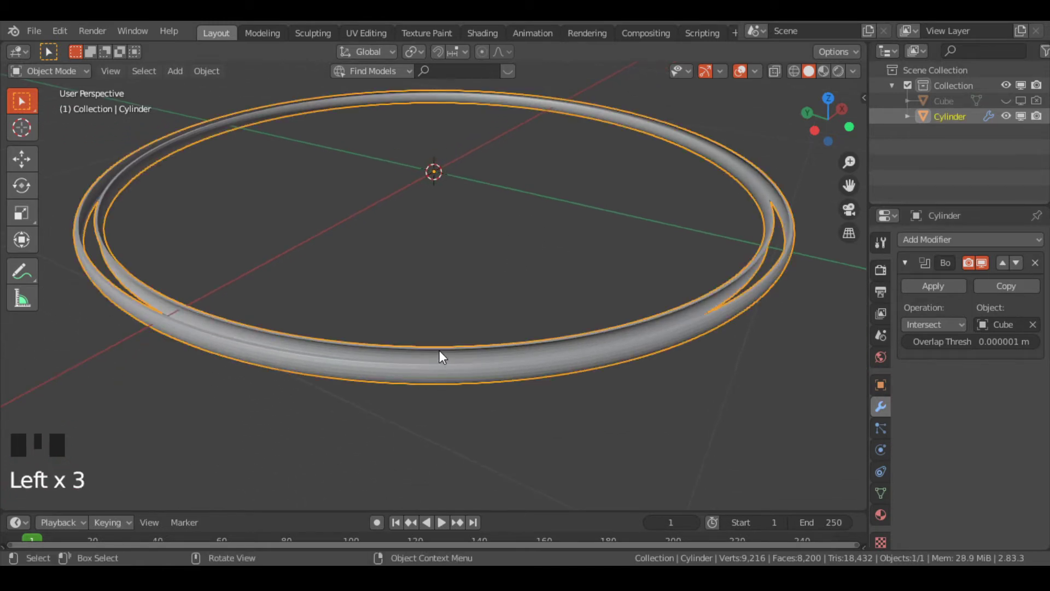
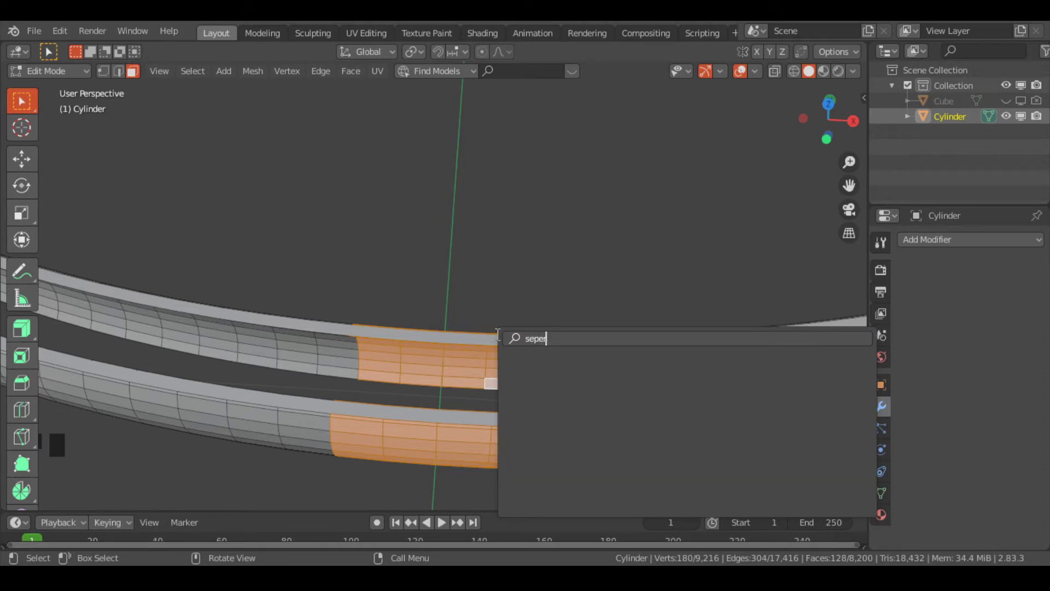
Finish the Separate by Selection into Cylinder.001 and move the piece away in Object Mode.
key(BackSpace)
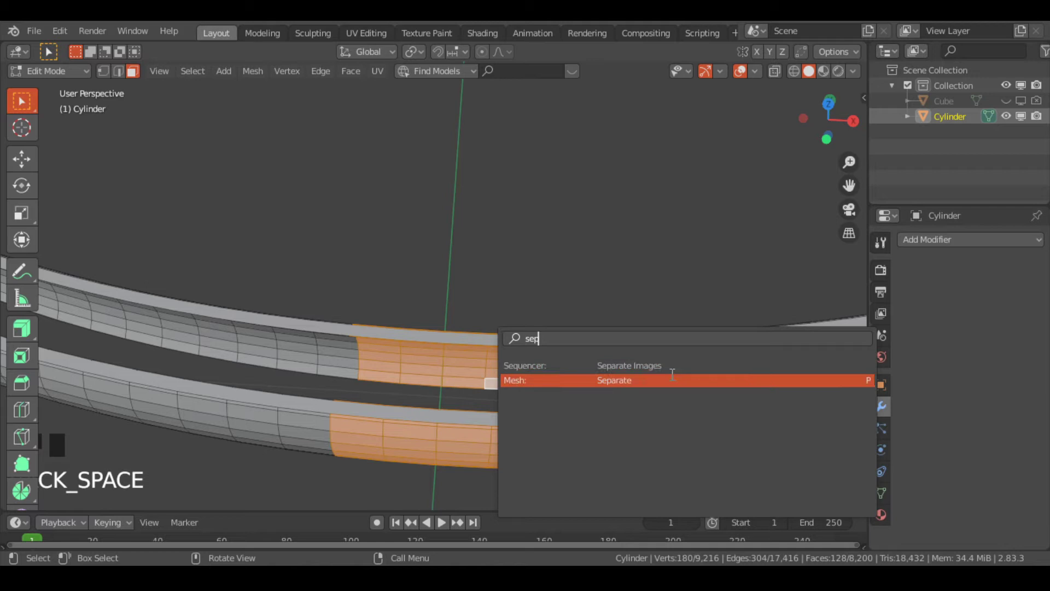
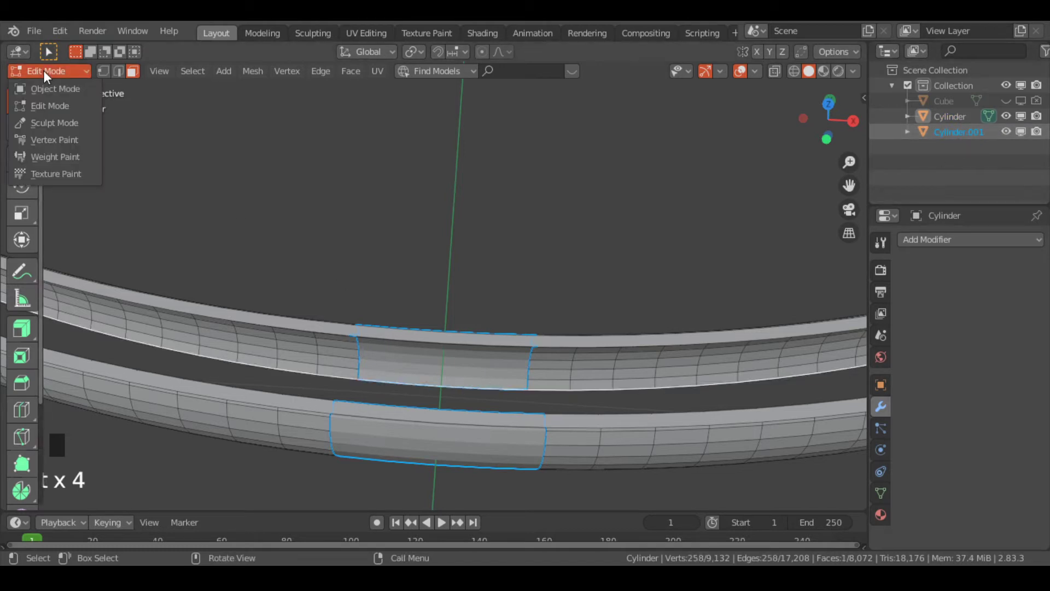
drag(50, 93, 388, 363)
scroll(down, 3)
key(g)
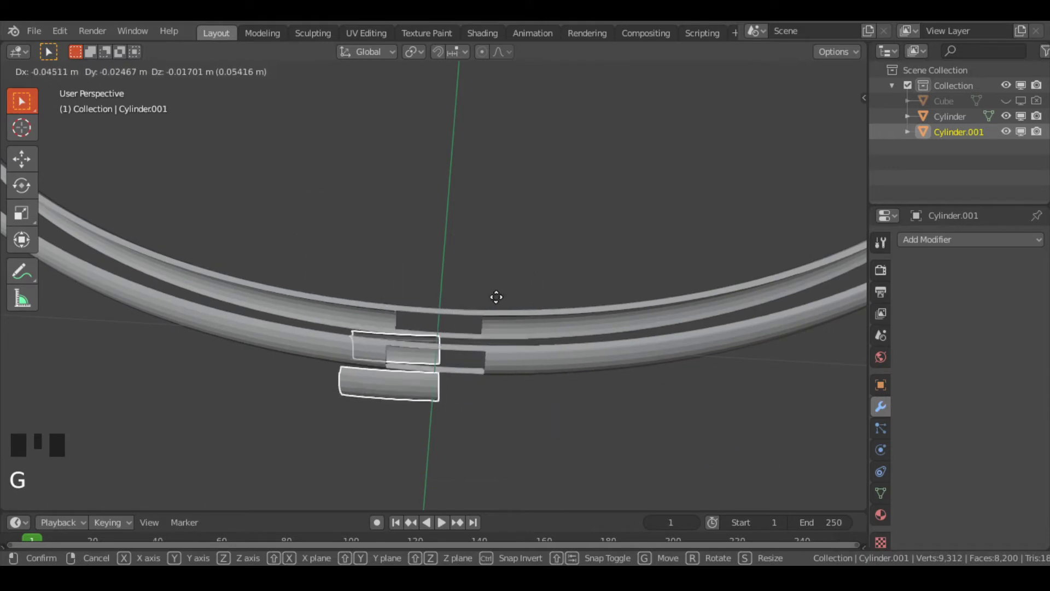
key(ctrl+z)
Look down from top view (numpad 7) and reposition the separated piece.
scroll(down, 3)
key(KP_7)
scroll(down, 3)
drag(512, 339, 345, 372)
key(g)
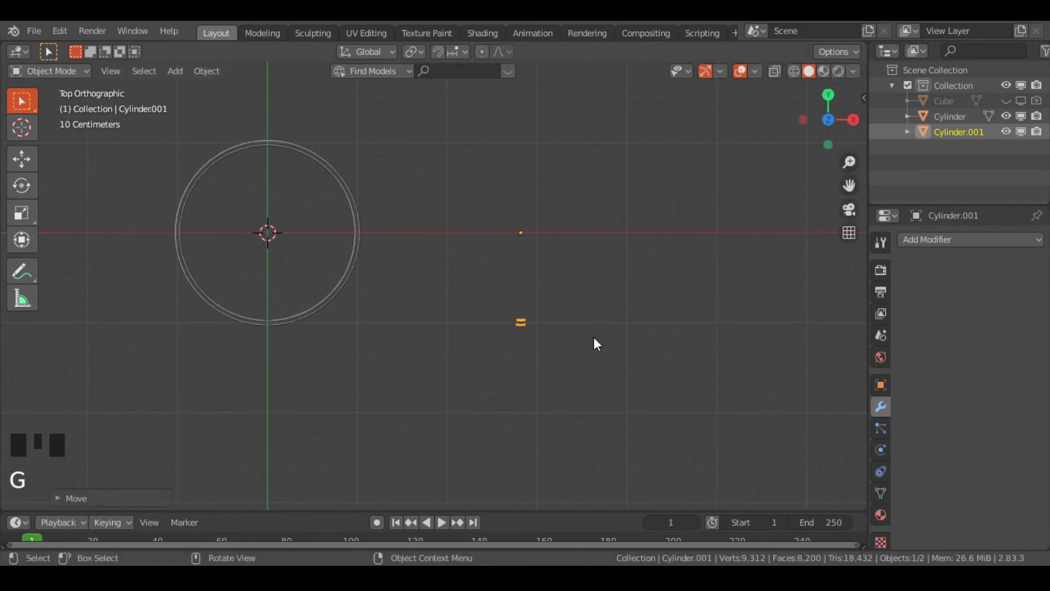
drag(597, 353, 520, 342)
scroll(up, 3)
drag(520, 342, 449, 326)
scroll(up, 3)
drag(522, 368, 618, 368)
scroll(up, 3)
drag(613, 359, 440, 287)
scroll(up, 3)
drag(467, 289, 443, 245)
key(KP_Decimal)
scroll(up, 3)
drag(459, 360, 479, 274)
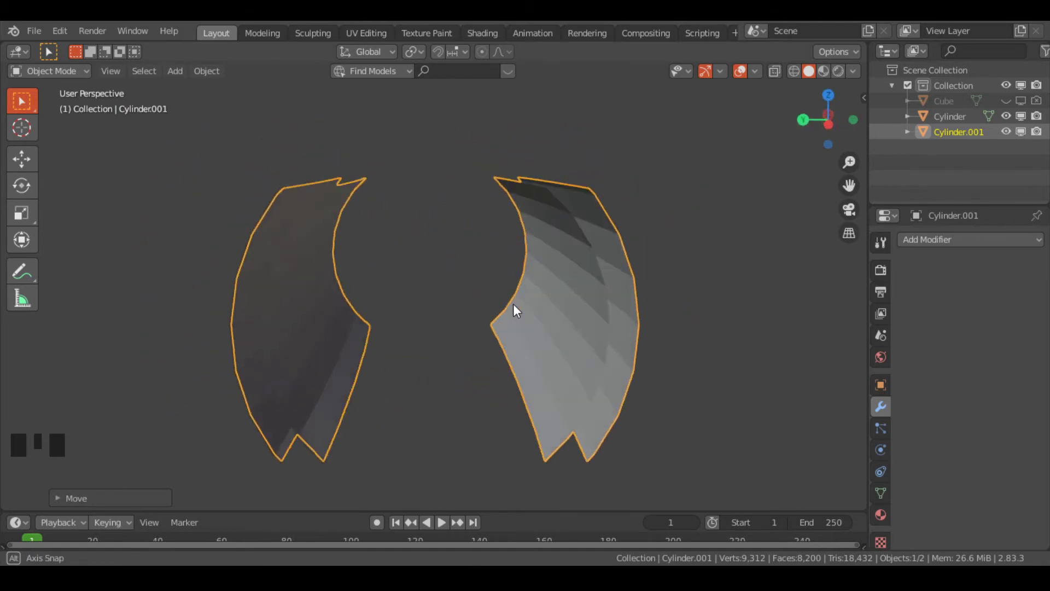
drag(440, 377, 442, 359)
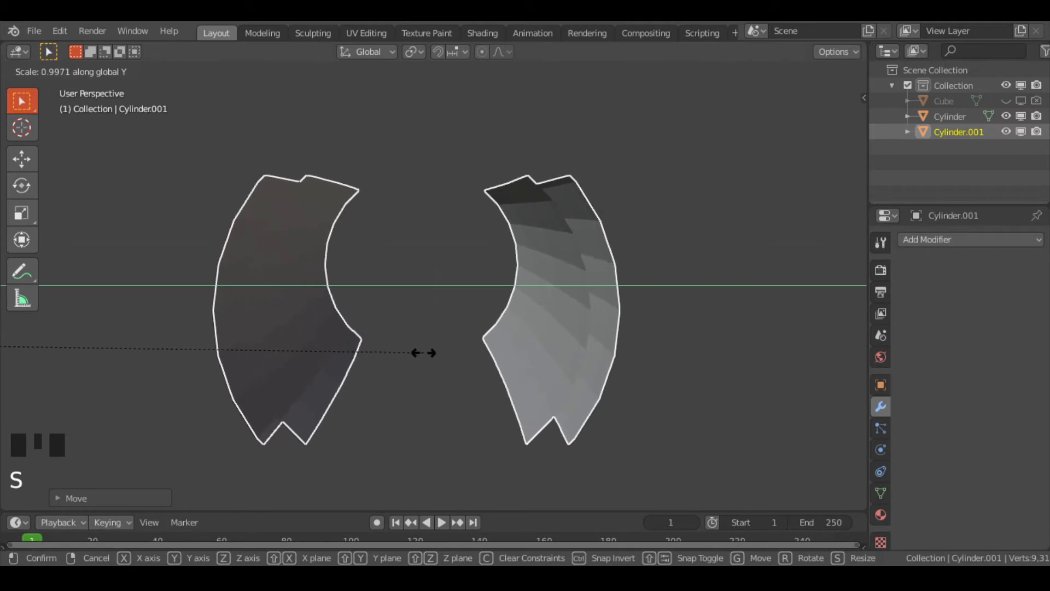
key(ctrl+z)
key(s)
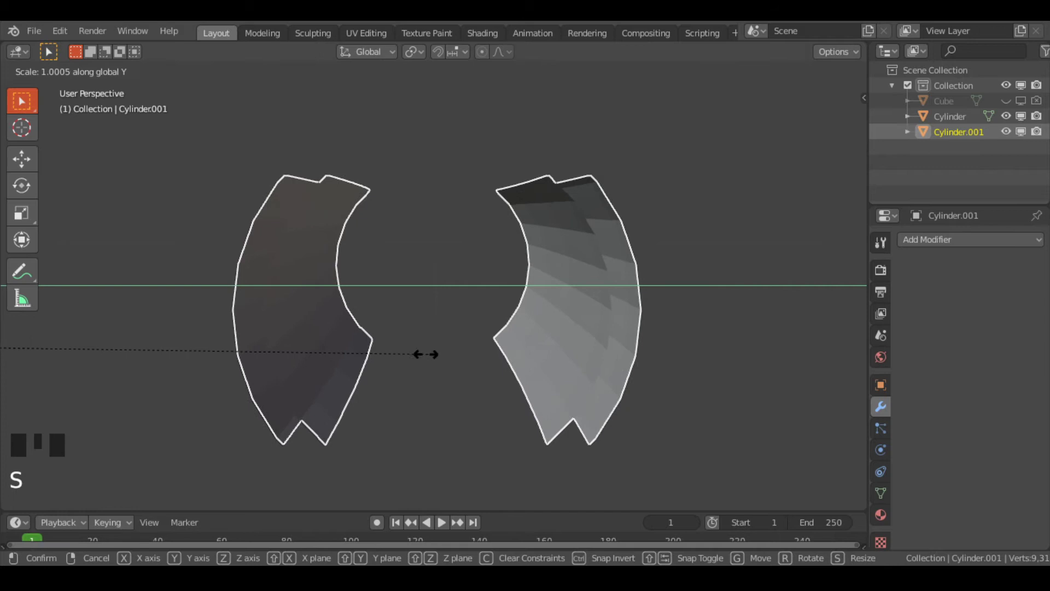
key(ctrl+z)
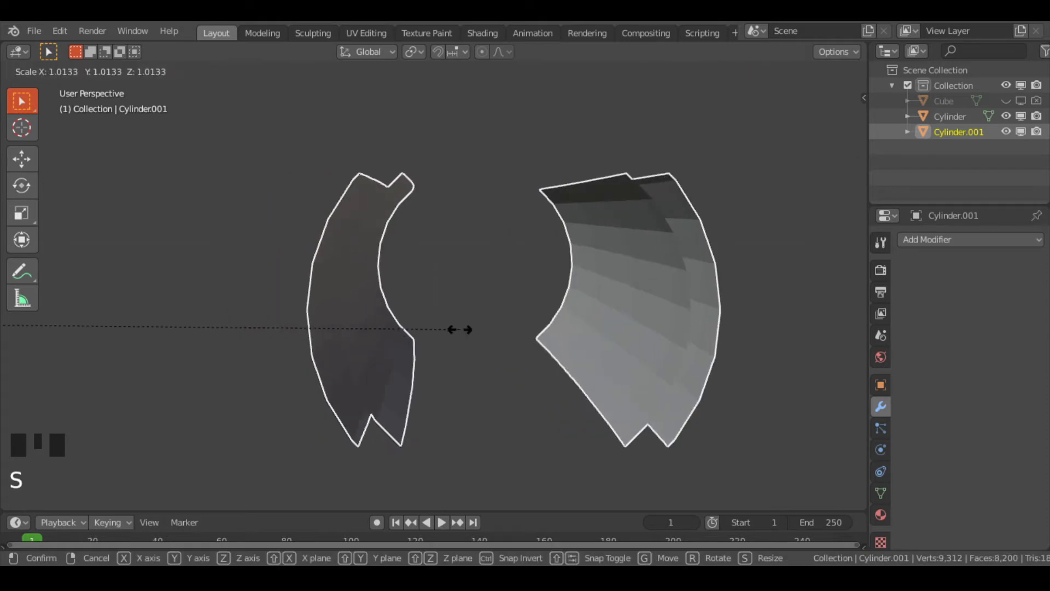
key(ctrl+z)
scroll(down, 3)
drag(432, 338, 394, 352)
scroll(up, 3)
scroll(up, 3)
drag(423, 299, 415, 53)
drag(415, 53, 512, 94)
drag(603, 246, 505, 261)
scroll(down, 3)
drag(408, 267, 399, 299)
scroll(down, 3)
drag(404, 292, 422, 293)
Snap the 3D cursor to the selected Cylinder.001 piece (Shift+S) and close in on it.
key(shift+s)
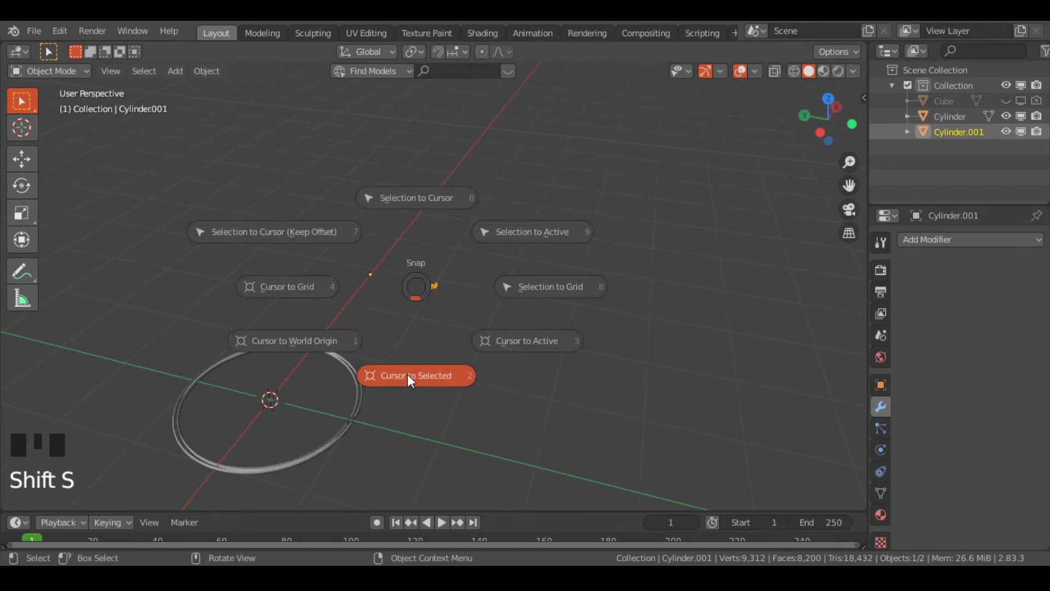
scroll(up, 3)
scroll(up, 3)
scroll(up, 3)
drag(494, 297, 532, 243)
scroll(up, 3)
drag(531, 243, 30, 74)
drag(30, 74, 38, 111)
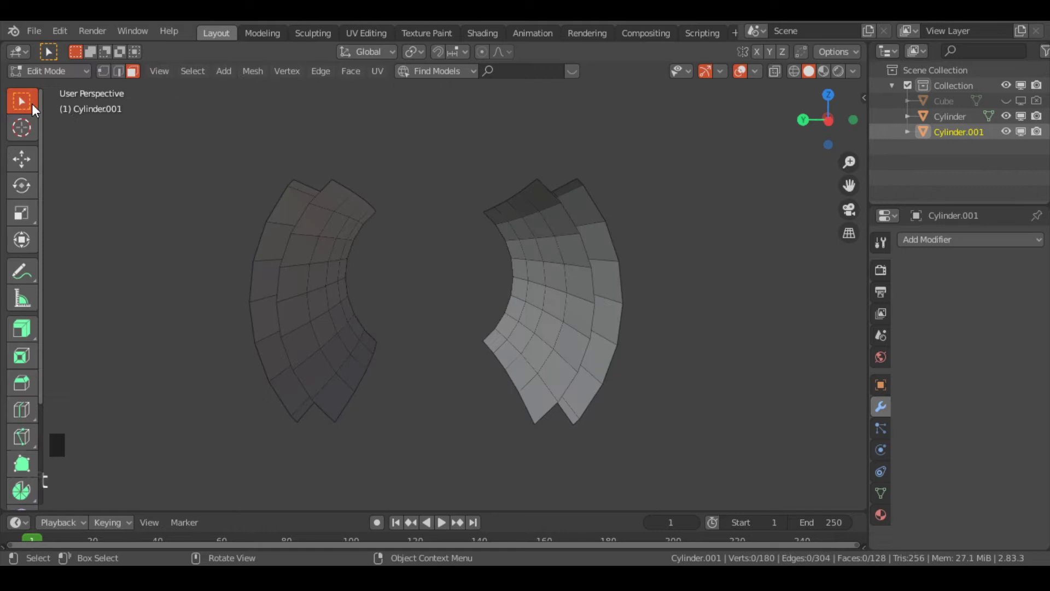
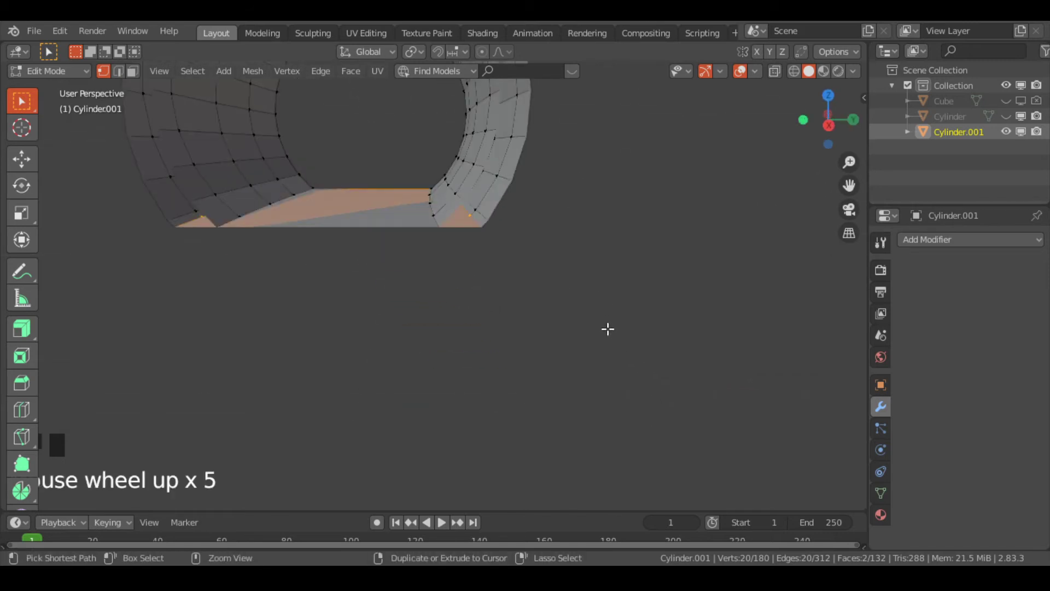
Undo the previous mesh edit on the corridor section (Ctrl+Z).
key(ctrl+z)
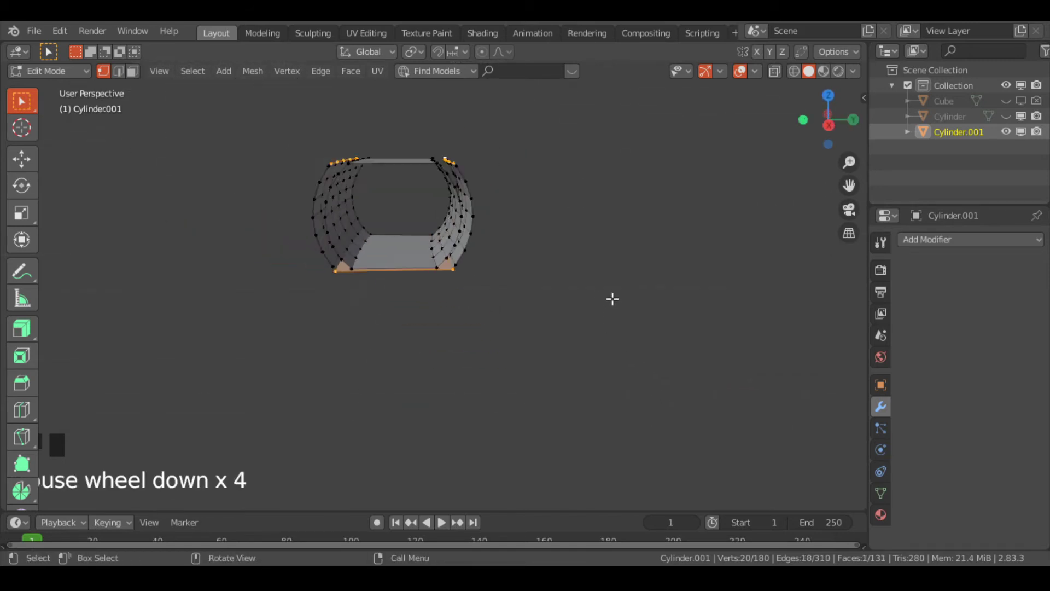
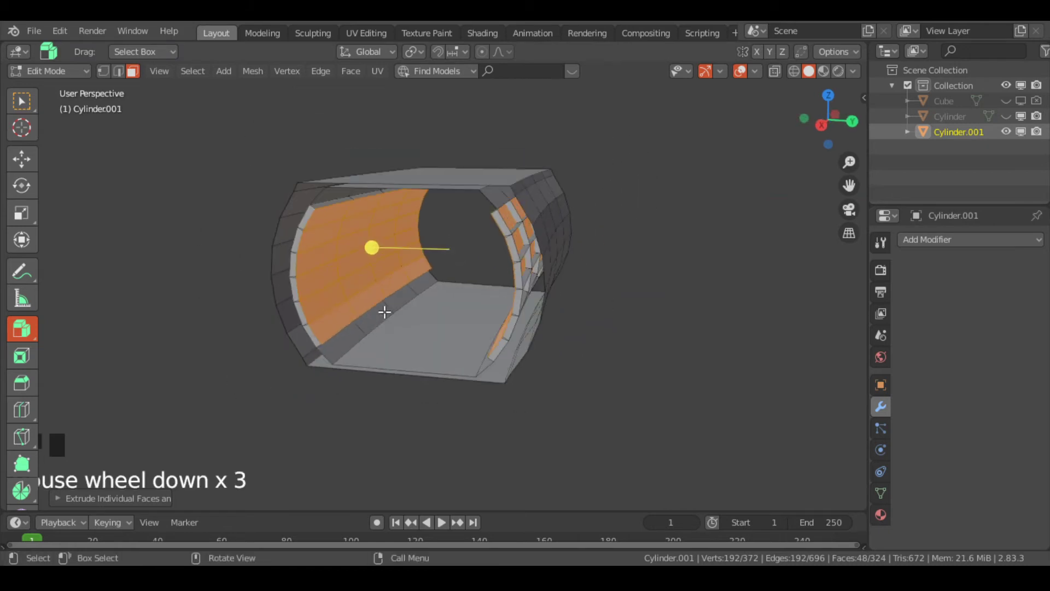
Switch to an orthographic view of the corridor's left inner wall before loop-cutting it.
key(KP_5)
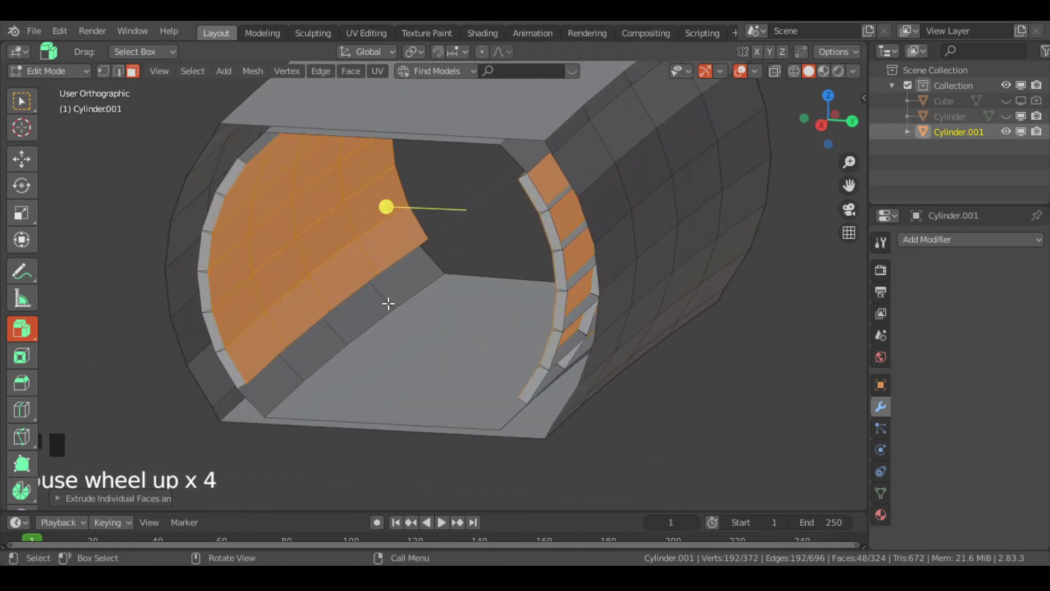
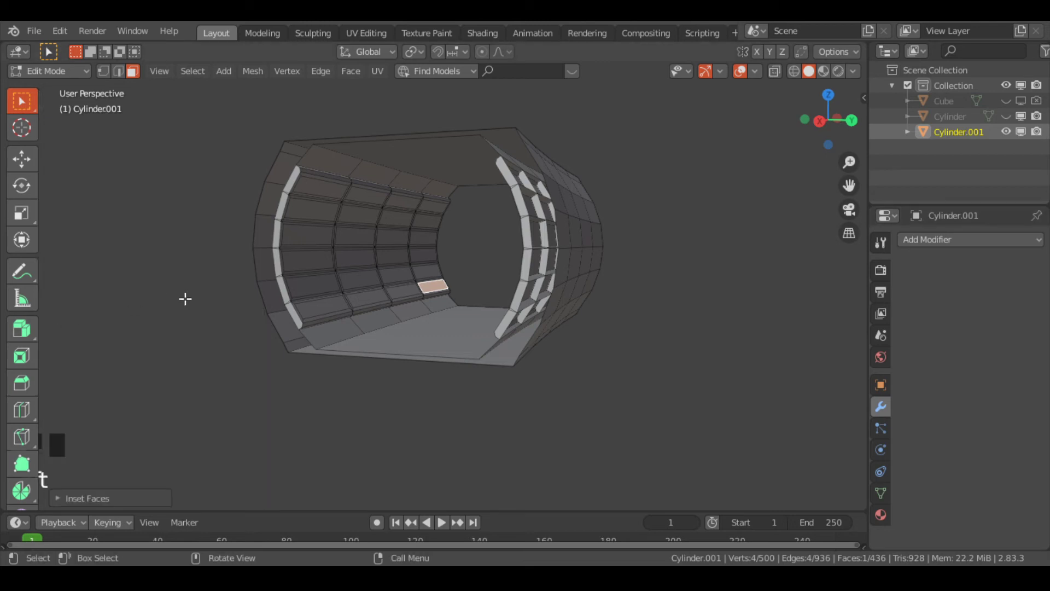
From an orthographic side view, box-select the block of wall panel faces to inset individually.
key(KP_5)
scroll(up, 3)
drag(391, 297, 425, 249)
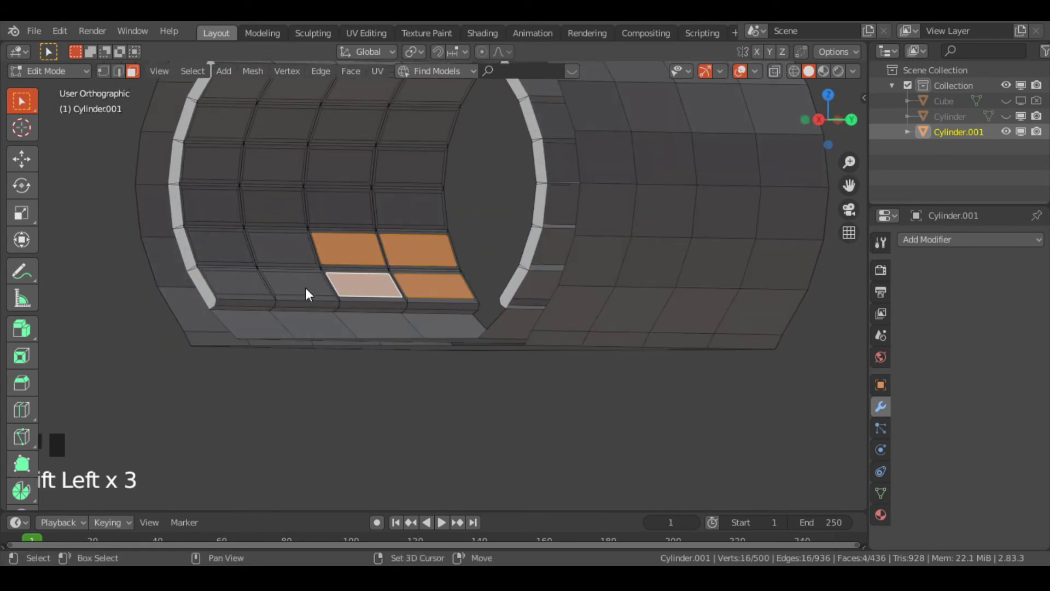
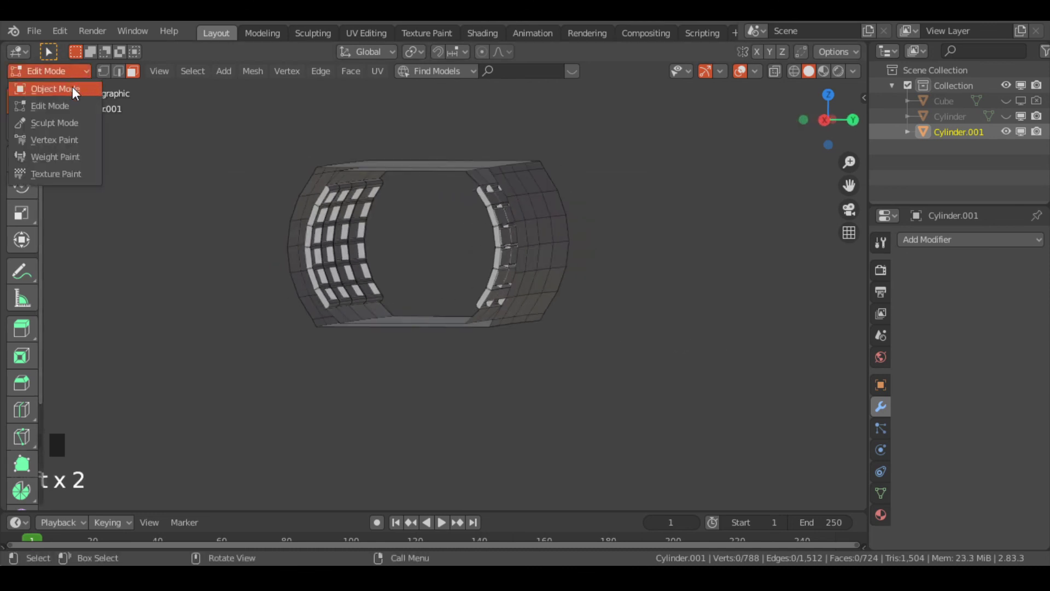
Back in Object Mode and top view, duplicate Cylinder.001 into a second corridor section.
drag(77, 92, 166, 150)
drag(165, 150, 253, 193)
scroll(down, 3)
drag(351, 235, 380, 237)
key(KP_1)
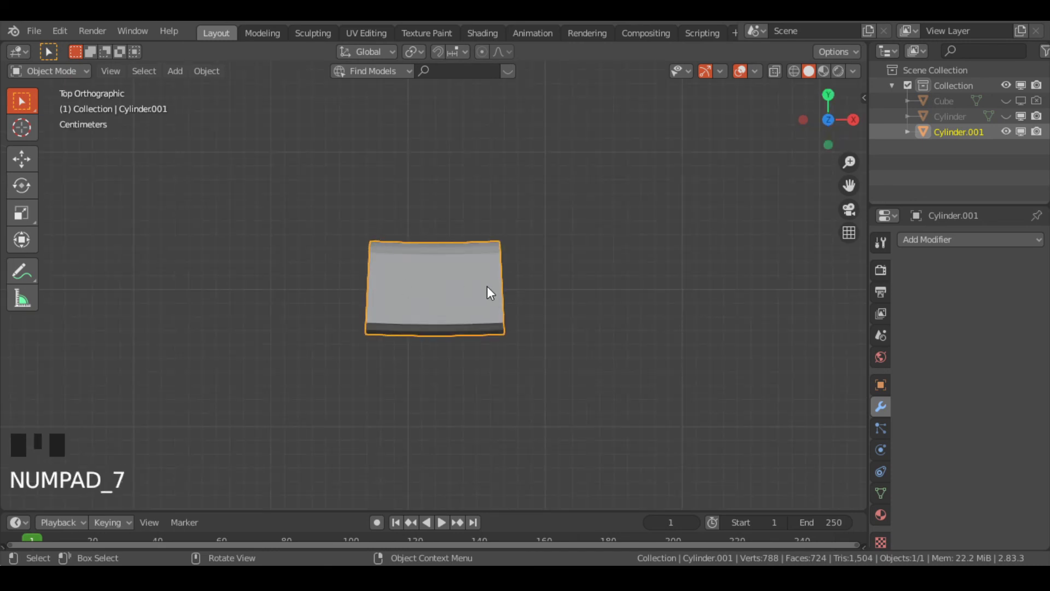
key(shift+d)
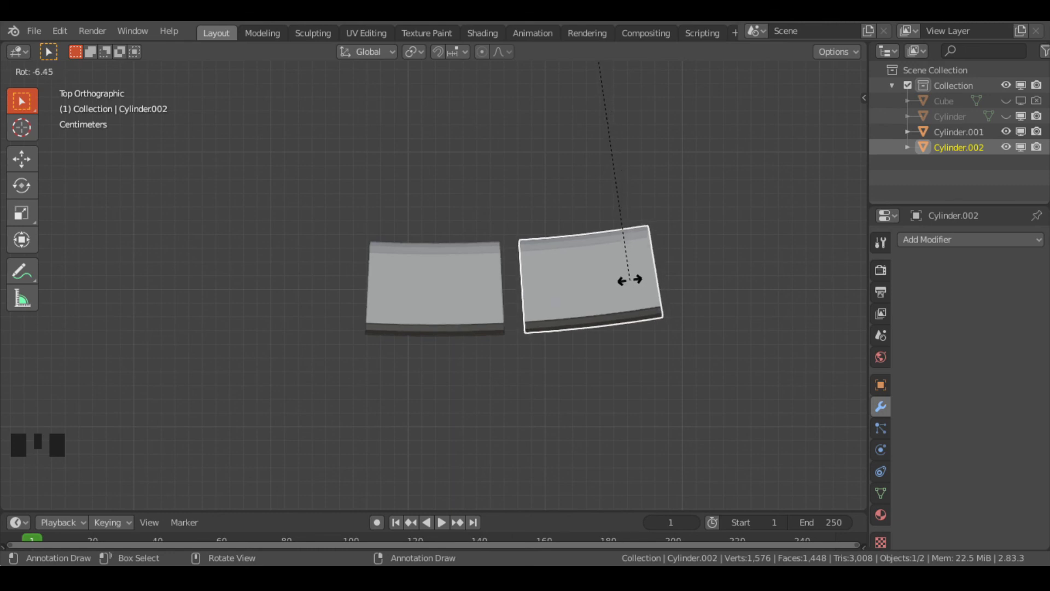
Rotate the copied section, Cylinder.002, by 5 degrees to start the corridor's curve.
key(ctrl+z)
scroll(up, 3)
drag(645, 295, 382, 325)
key(shift+d)
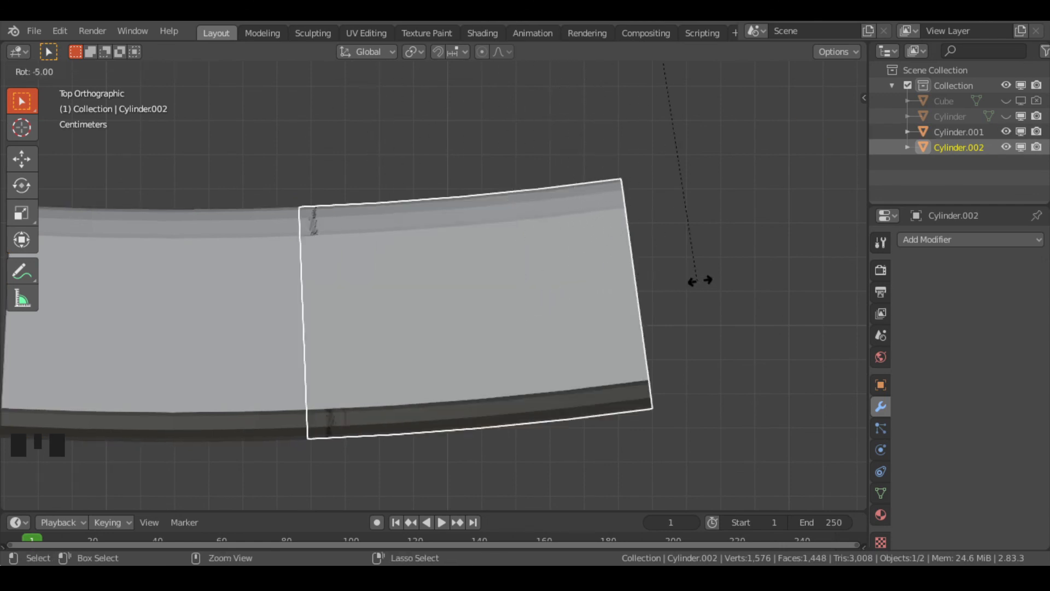
drag(727, 292, 537, 136)
scroll(up, 3)
drag(540, 137, 515, 140)
scroll(down, 3)
key(KP_5)
Adjust viewport and Outliner settings while checking the two sections against each other.
drag(486, 223, 507, 190)
scroll(up, 3)
drag(531, 205, 562, 230)
scroll(down, 3)
drag(564, 229, 830, 81)
click(830, 80)
drag(828, 82, 543, 238)
click(661, 403)
drag(642, 401, 775, 104)
click(847, 84)
drag(590, 240, 599, 238)
scroll(down, 3)
drag(600, 237, 811, 85)
click(811, 85)
scroll(down, 3)
Orbit around the two corridor sections to inspect how the rotated copy meets the first.
drag(228, 299, 381, 282)
scroll(up, 3)
drag(380, 281, 532, 264)
key(KP_5)
scroll(down, 3)
drag(530, 265, 834, 79)
click(833, 79)
click(843, 79)
click(828, 79)
drag(677, 180, 690, 177)
scroll(up, 3)
drag(690, 177, 670, 179)
scroll(down, 3)
scroll(down, 3)
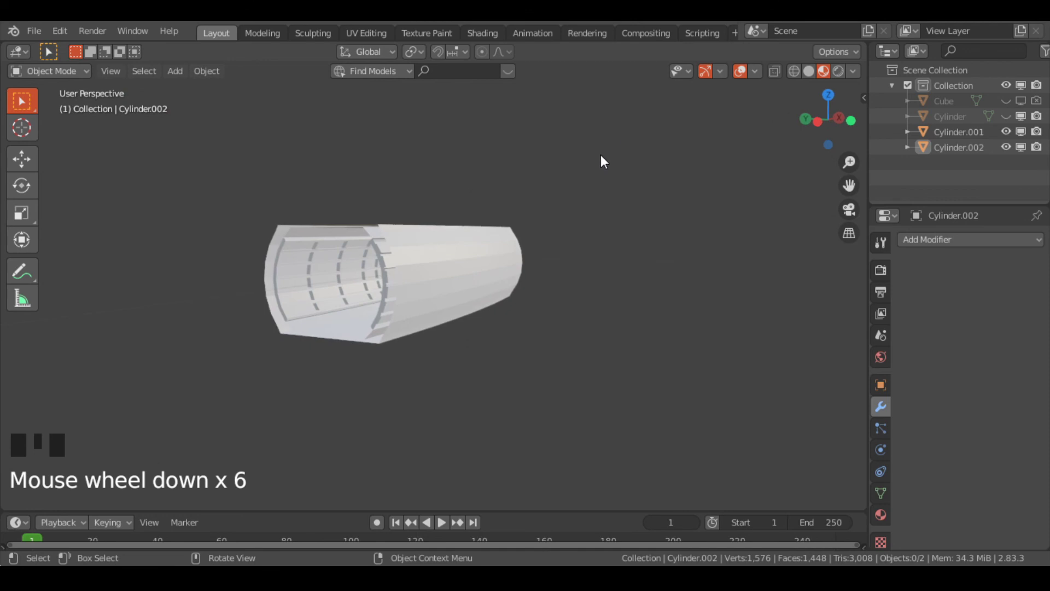
Select Cylinder.002 and duplicate it into a third corridor section, Cylinder.003, beginning its turn.
drag(628, 67, 459, 282)
click(459, 282)
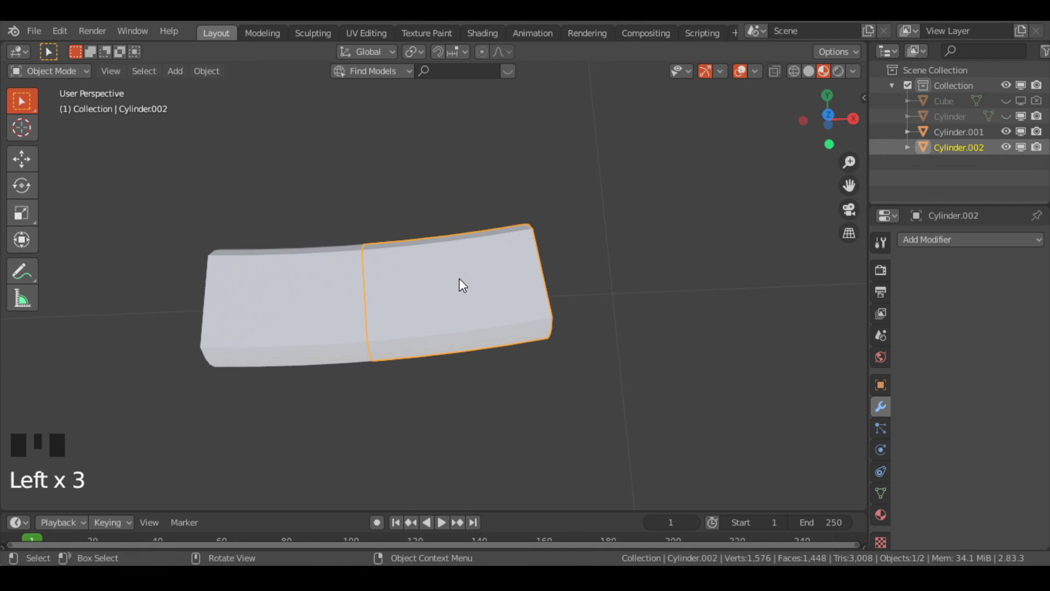
key(x)
click(271, 328)
drag(943, 243, 660, 296)
drag(660, 296, 367, 302)
key(ctrl+z)
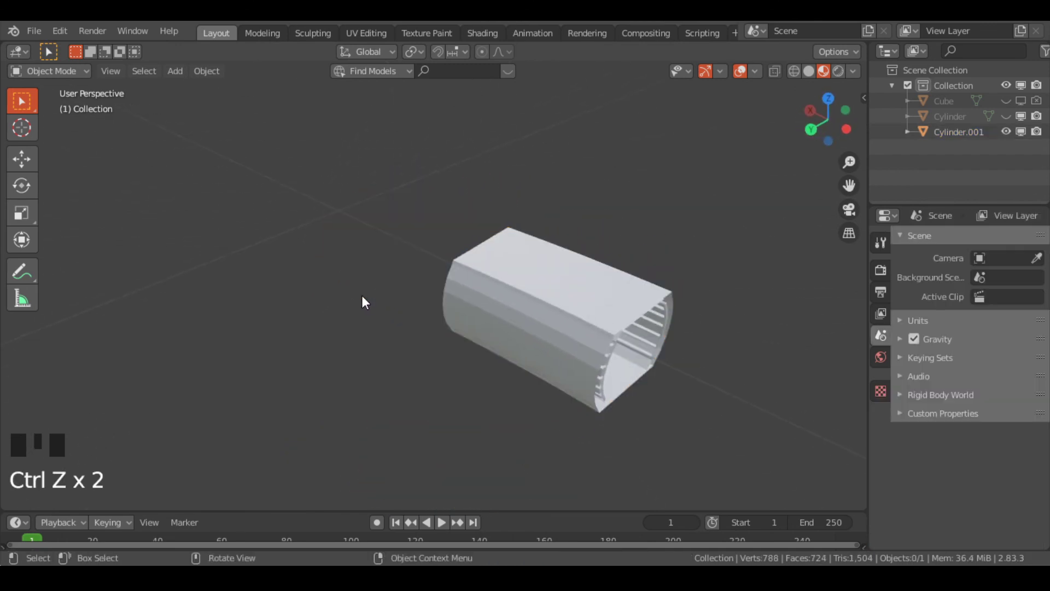
Orbit and zoom around the third section to check its placement mid-rotation.
drag(367, 303, 453, 357)
scroll(down, 3)
scroll(down, 3)
middle_click(477, 355)
scroll(up, 3)
scroll(up, 3)
Rotate Cylinder.003 about 7 degrees to continue the curve, then view the sections from above.
key(shift+d)
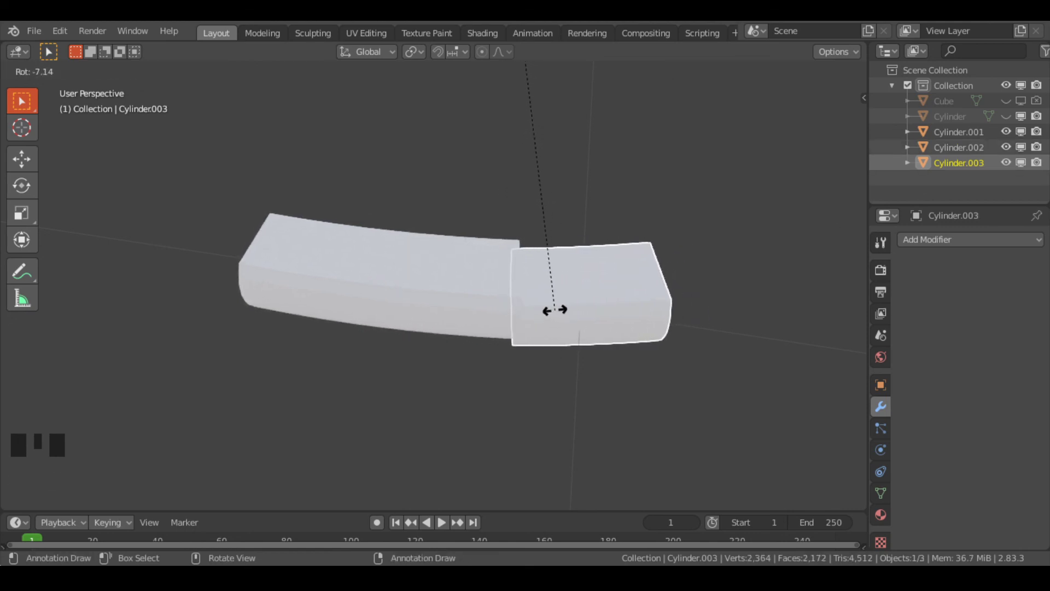
drag(597, 392, 760, 313)
key(KP_7)
key(ctrl+z)
key(shift+d)
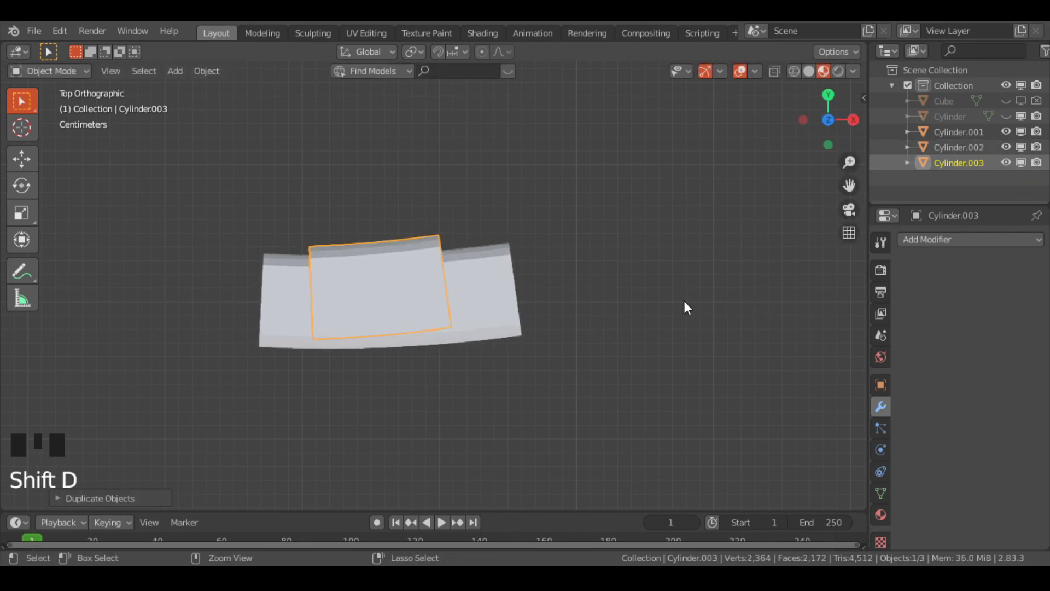
Move Cylinder.003 onto the corridor's end and duplicate it into a fourth section, Cylinder.004.
key(ctrl+z)
drag(688, 310, 575, 298)
scroll(up, 3)
drag(576, 297, 585, 325)
key(shift+d)
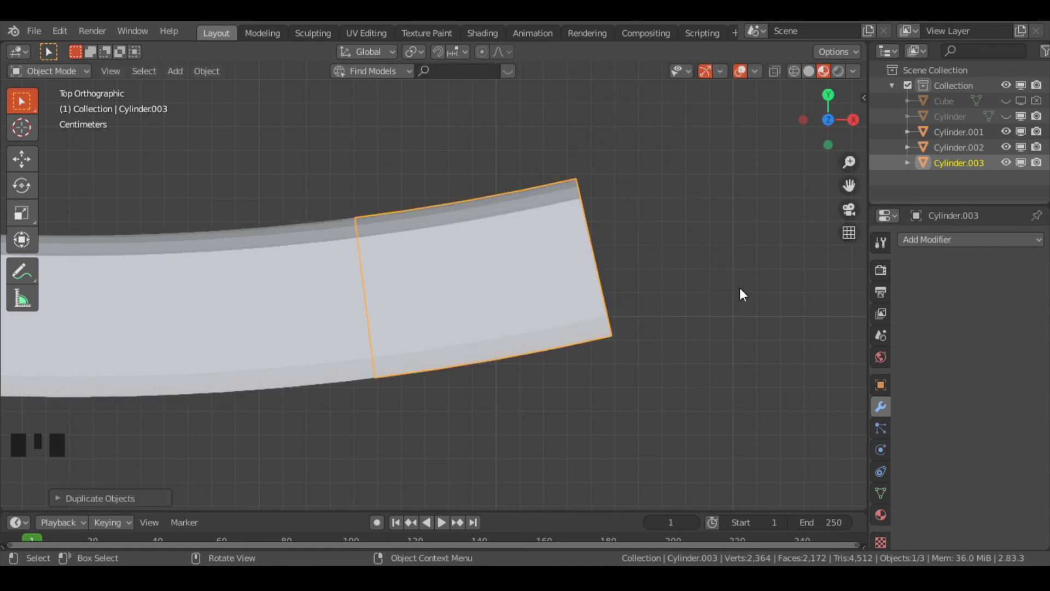
key(shift+d)
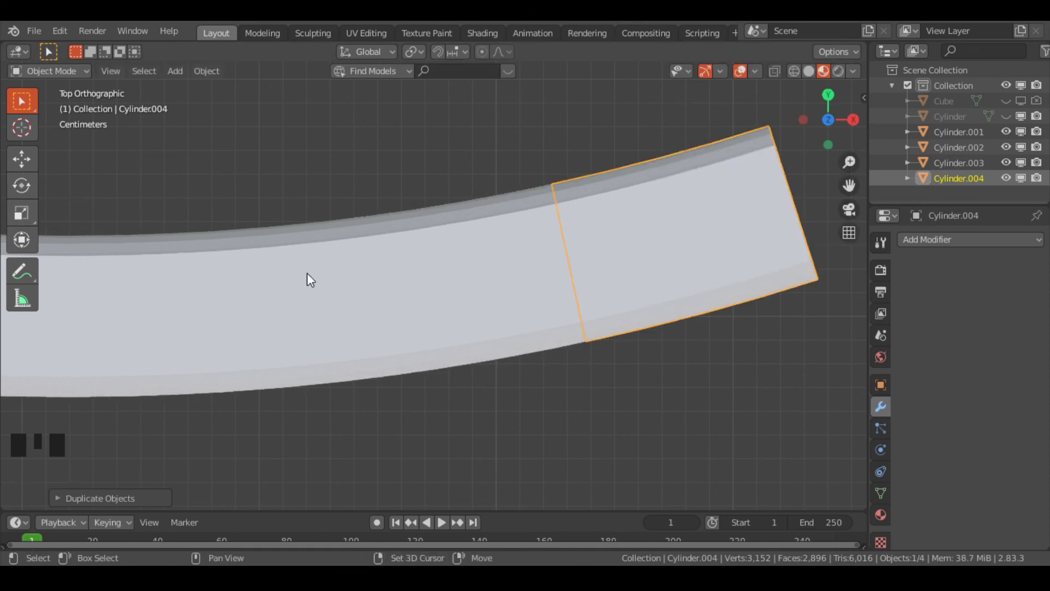
Select the hidden original Cylinder in the Outliner and delete it, leaving the four corridor sections.
drag(503, 304, 480, 307)
scroll(down, 3)
drag(480, 307, 568, 232)
scroll(down, 3)
click(1009, 124)
drag(545, 244, 328, 367)
scroll(up, 3)
drag(333, 368, 366, 352)
scroll(up, 3)
drag(372, 354, 234, 386)
click(234, 386)
key(x)
click(235, 385)
Orbit around the finished four-section curved corridor to inspect the joined panelled walls.
drag(273, 352, 419, 298)
scroll(up, 3)
drag(468, 345, 517, 319)
scroll(up, 3)
drag(518, 319, 533, 313)
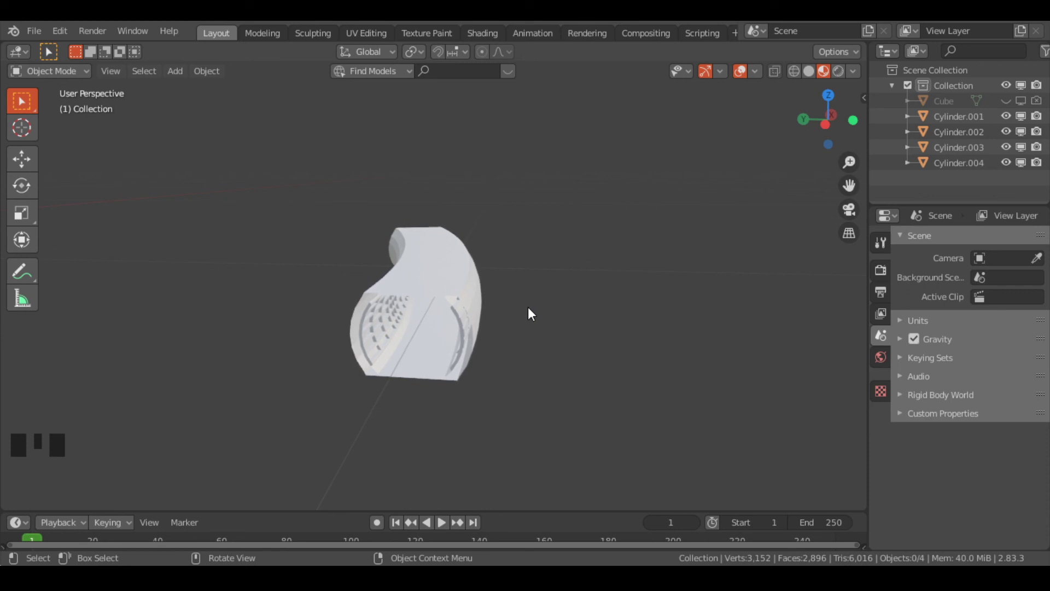
drag(507, 296, 519, 277)
scroll(up, 3)
middle_click(518, 277)
scroll(down, 3)
click(812, 75)
drag(619, 202, 398, 292)
scroll(up, 3)
drag(532, 344, 378, 252)
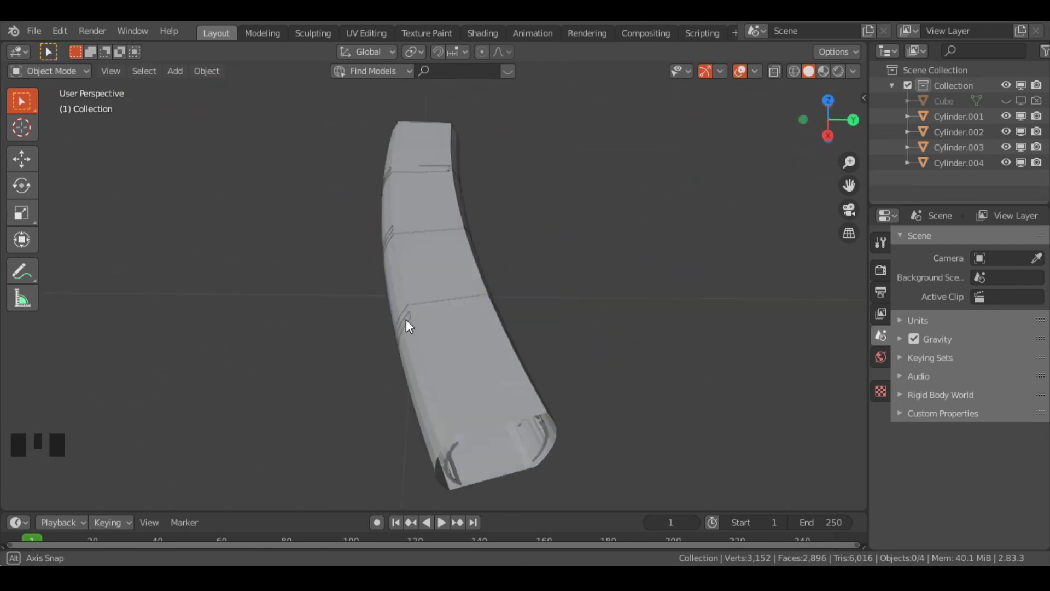